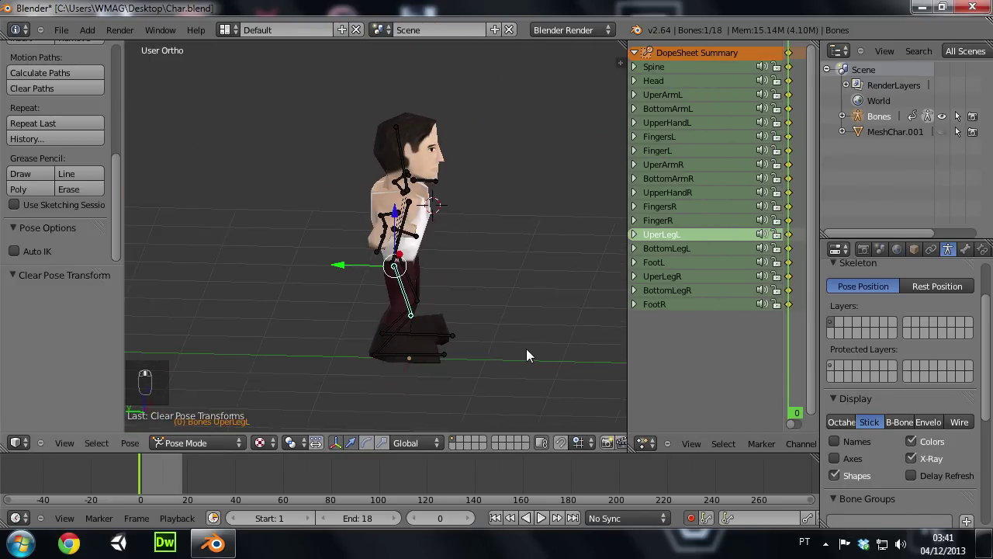
# Rotate the upper and lower leg bones with R to start bending the left leg
pyautogui.moveTo(356, 212); pyautogui.dragTo(359, 297)
pyautogui.press('r')
pyautogui.moveTo(362, 295); pyautogui.dragTo(312, 395)
pyautogui.moveTo(442, 215); pyautogui.dragTo(334, 378)
pyautogui.press('r')
pyautogui.moveTo(311, 395); pyautogui.dragTo(492, 294)
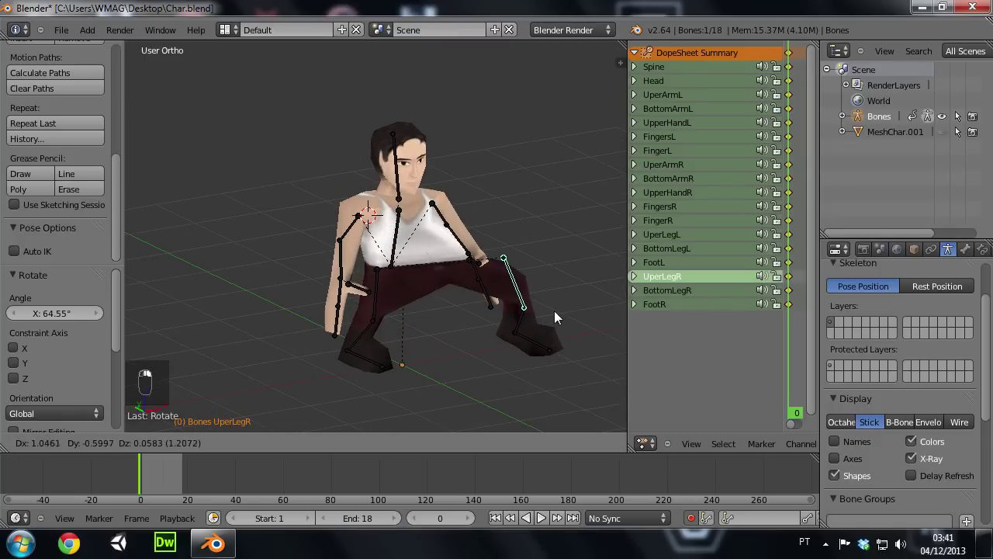
# Orbit slightly and rotate the next leg and arm bones toward the crouch
pyautogui.press('r')
pyautogui.middleClick(544, 268)
pyautogui.moveTo(426, 290); pyautogui.dragTo(492, 226)
pyautogui.press('r')
pyautogui.moveTo(290, 265); pyautogui.dragTo(353, 245)
pyautogui.moveTo(322, 308); pyautogui.dragTo(369, 198)
pyautogui.press('r')
pyautogui.moveTo(349, 244); pyautogui.dragTo(327, 274)
# Fine-tune the bent bones with small R rotations and confirm them
pyautogui.moveTo(326, 263); pyautogui.dragTo(345, 269)
pyautogui.press('r')
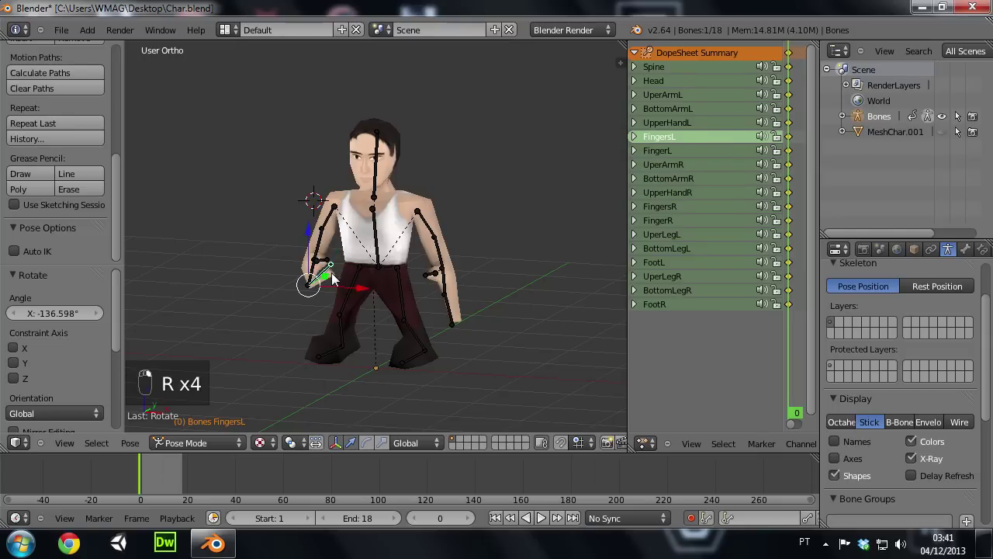
pyautogui.press('r')
pyautogui.click(335, 276)
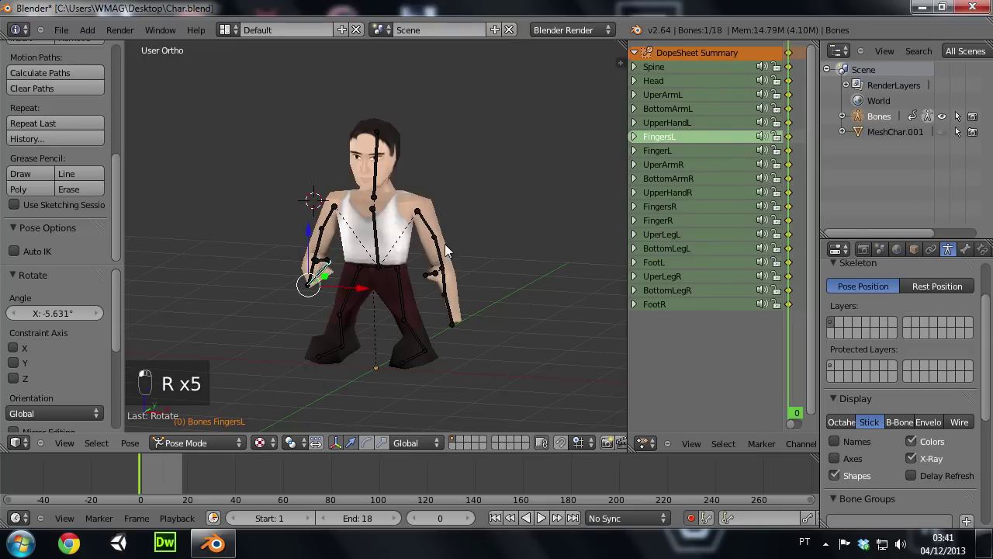
pyautogui.moveTo(449, 248); pyautogui.dragTo(454, 289)
pyautogui.press('r')
pyautogui.moveTo(427, 260); pyautogui.dragTo(462, 275)
pyautogui.moveTo(480, 261); pyautogui.dragTo(486, 273)
pyautogui.click(485, 273)
# Orbit to a side view and rotate then shift the lower leg bone to settle the crouch
pyautogui.moveTo(549, 271); pyautogui.dragTo(415, 222)
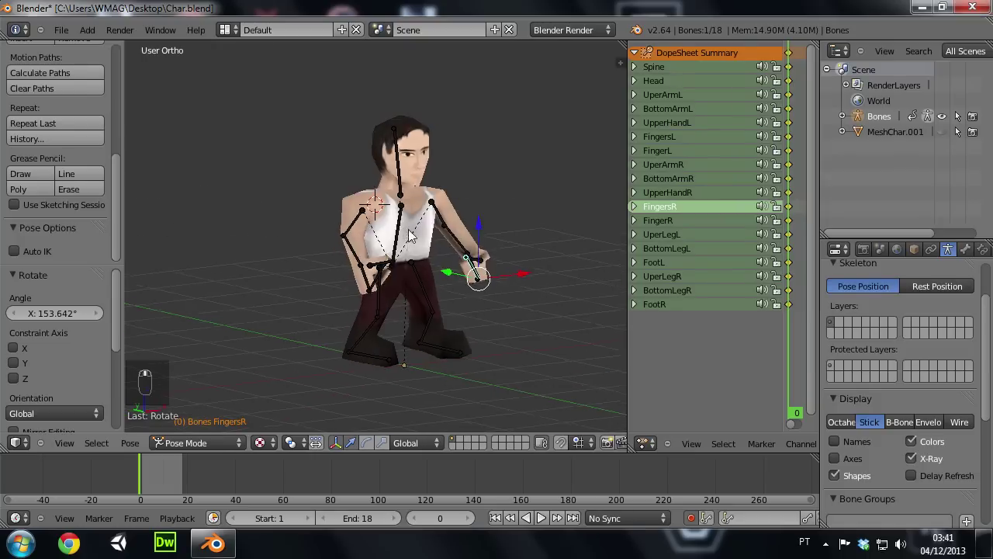
pyautogui.moveTo(402, 304); pyautogui.dragTo(419, 337)
pyautogui.press('r')
pyautogui.press('g')
pyautogui.moveTo(417, 306); pyautogui.dragTo(392, 361)
pyautogui.moveTo(389, 365); pyautogui.dragTo(398, 348)
# Rotate and move the right thigh and shin so the leg steps forward
pyautogui.press('r')
pyautogui.click(384, 319)
pyautogui.press('g')
pyautogui.click(383, 316)
pyautogui.rightClick(384, 318)
pyautogui.moveTo(381, 301); pyautogui.dragTo(394, 300)
pyautogui.moveTo(394, 300); pyautogui.dragTo(477, 323)
pyautogui.press('g')
pyautogui.moveTo(477, 323); pyautogui.dragTo(542, 320)
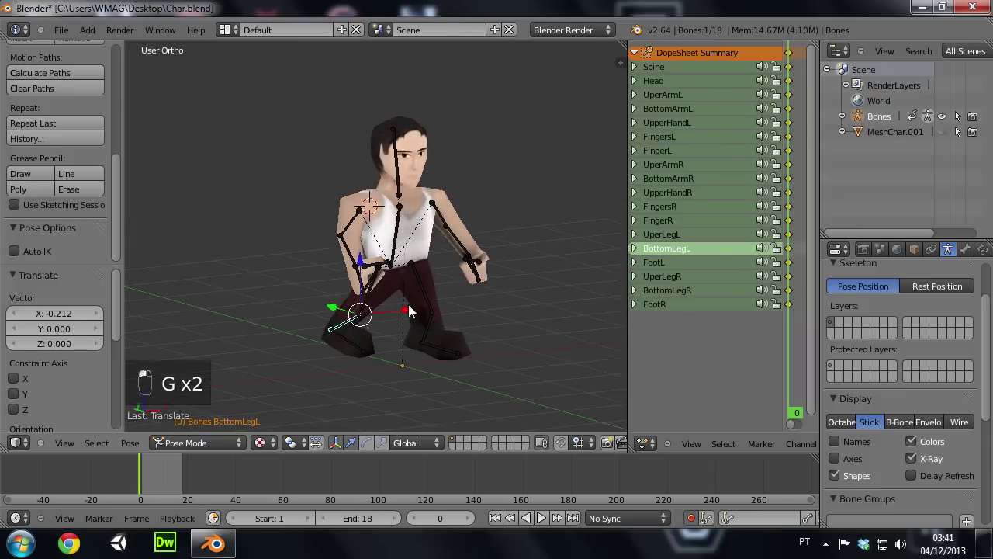
# Try rotating the foot into place, then undo the two unwanted transforms
pyautogui.press('r')
pyautogui.middleClick(422, 328)
pyautogui.moveTo(434, 324); pyautogui.dragTo(420, 324)
pyautogui.press('r')
pyautogui.moveTo(421, 325); pyautogui.dragTo(419, 326)
pyautogui.press('g')
pyautogui.press('r')
pyautogui.click(429, 328)
pyautogui.press('ctrl+z')
pyautogui.press('ctrl+z')
# Re-rotate and reposition the right foot into the stepping stance
pyautogui.press('r')
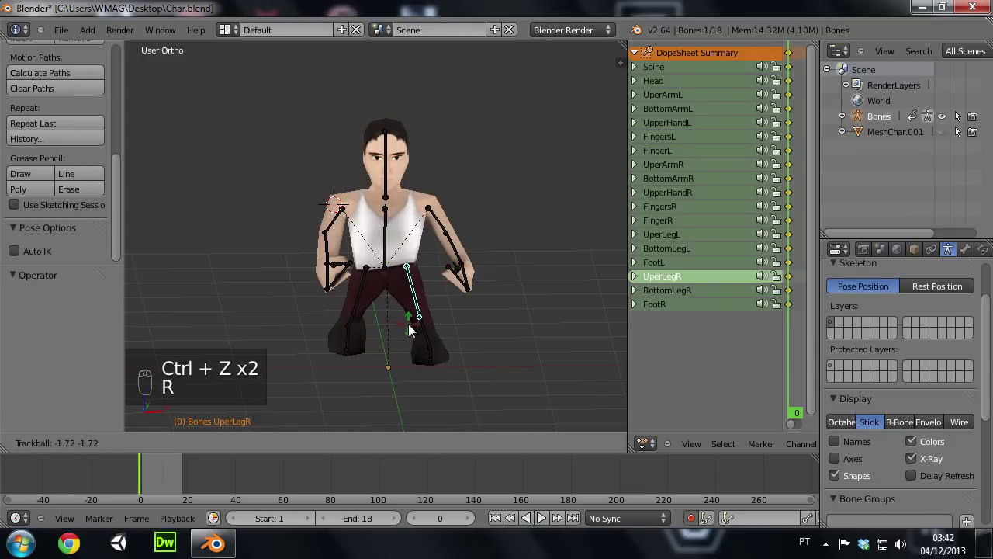
pyautogui.click(412, 328)
pyautogui.press('g')
pyautogui.press('r')
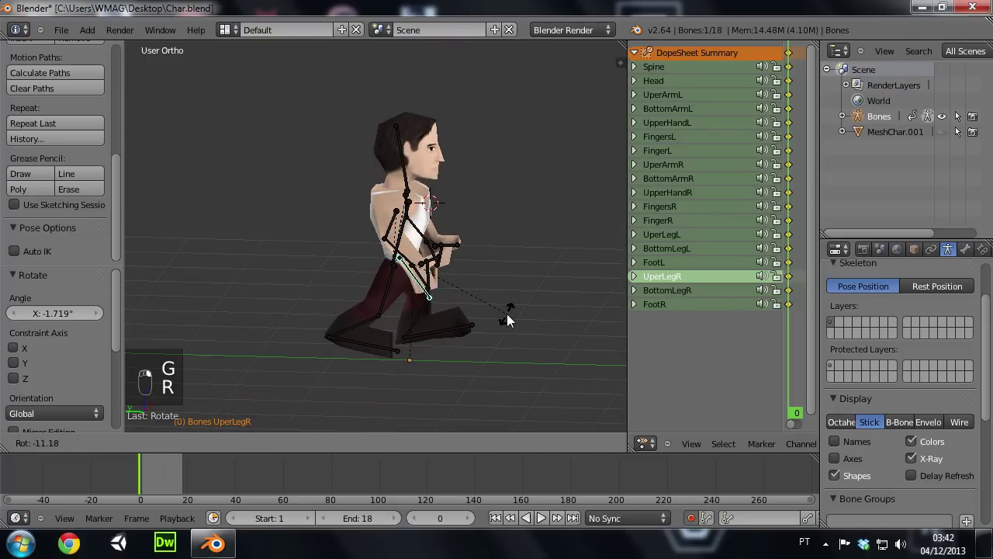
pyautogui.middleClick(513, 318)
pyautogui.click(469, 327)
pyautogui.press('g')
pyautogui.click(477, 344)
# Select the lower left leg and shift it outward with G to widen the stance
pyautogui.click(354, 352)
pyautogui.click(338, 342)
pyautogui.press('g')
pyautogui.moveTo(344, 347); pyautogui.dragTo(203, 328)
pyautogui.moveTo(336, 308); pyautogui.dragTo(395, 326)
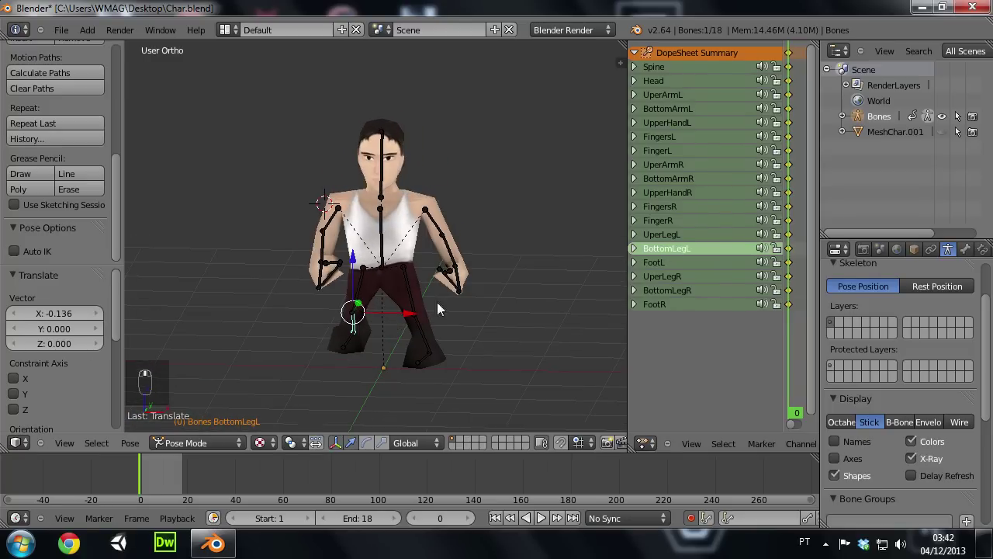
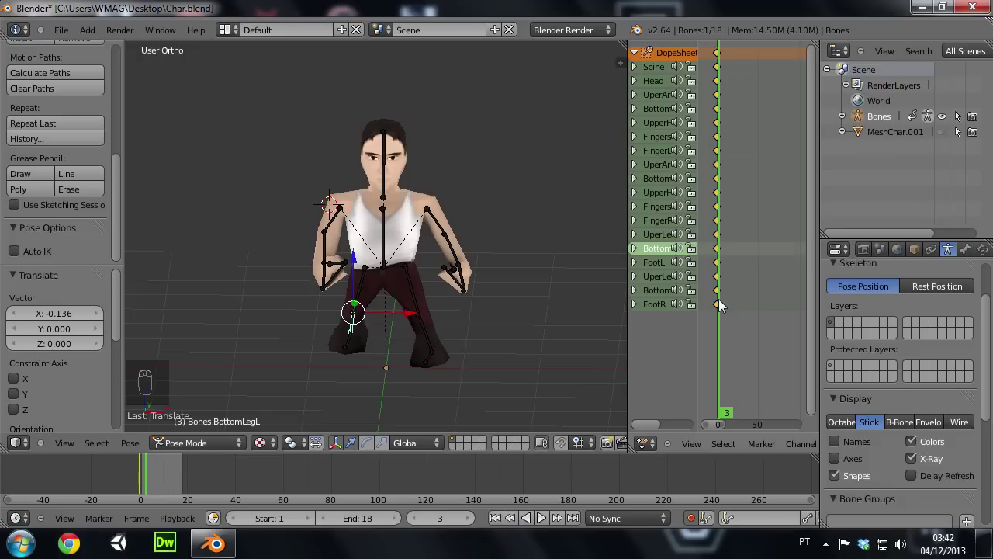
# Advance the timeline to frame 8 and move and rotate the first arm bone
pyautogui.click(723, 393)
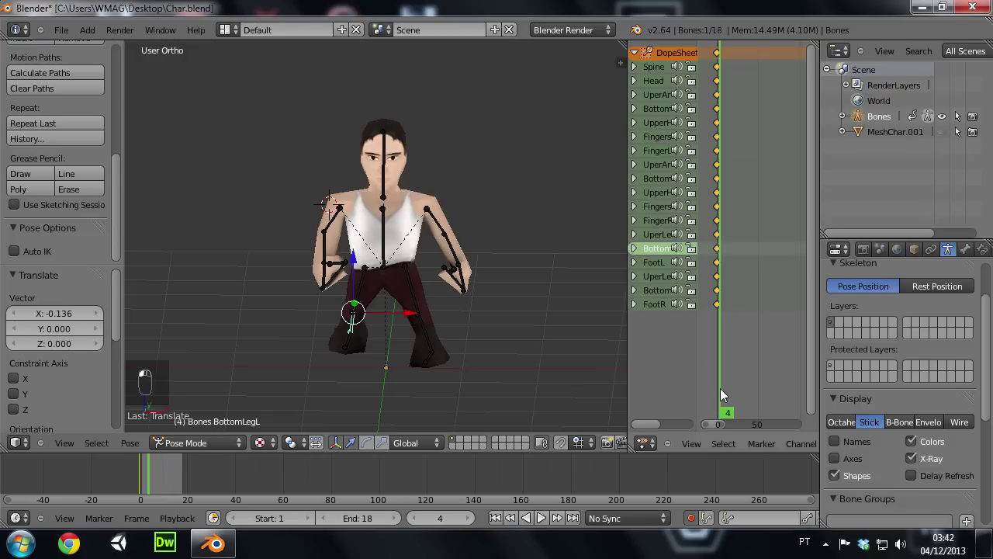
pyautogui.moveTo(252, 309); pyautogui.dragTo(390, 311)
pyautogui.middleClick(301, 291)
pyautogui.moveTo(357, 216); pyautogui.dragTo(261, 227)
pyautogui.press('g')
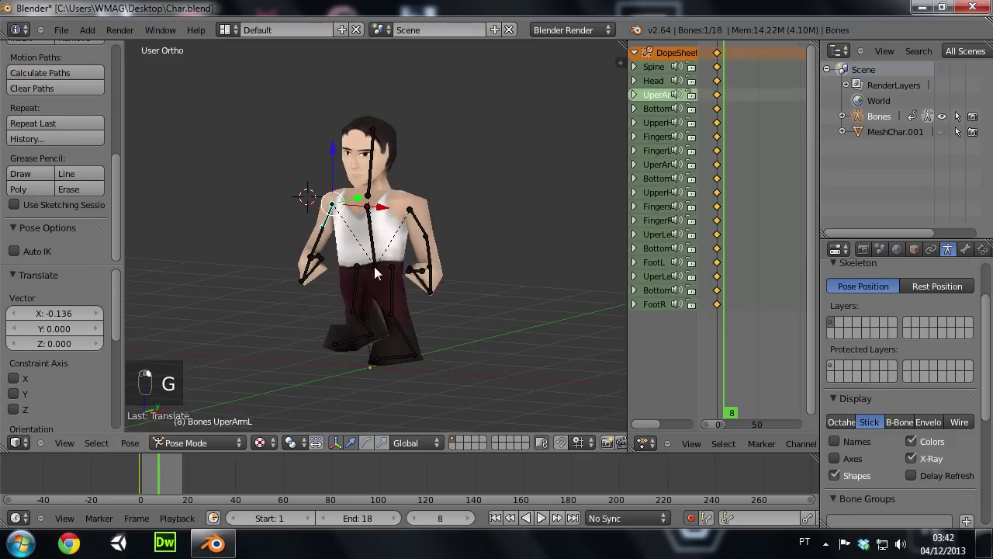
pyautogui.press('r')
pyautogui.moveTo(291, 244); pyautogui.dragTo(390, 247)
# Rotate the upper arm, forearm and spine so one arm thrusts forward in a punch
pyautogui.moveTo(587, 269); pyautogui.dragTo(483, 194)
pyautogui.press('r')
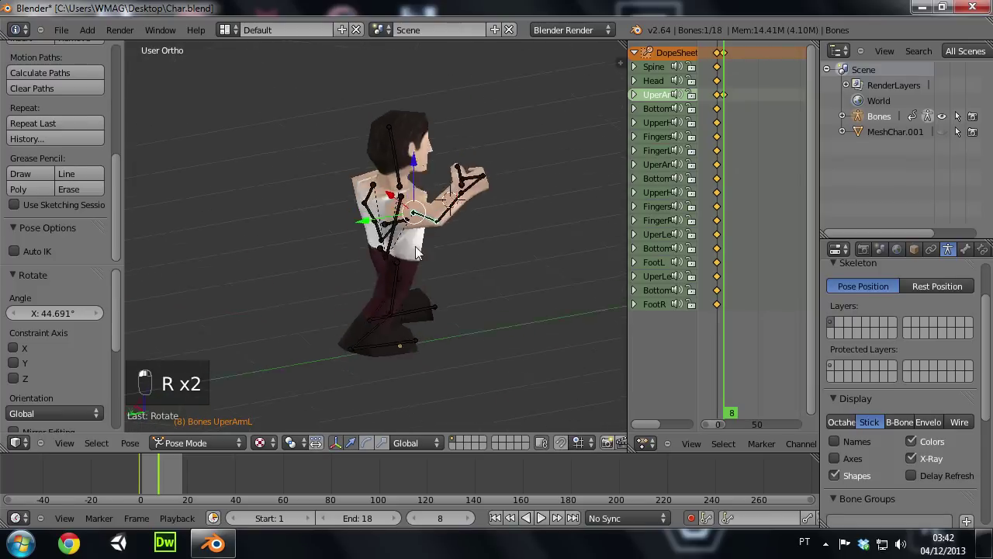
pyautogui.moveTo(460, 220); pyautogui.dragTo(301, 246)
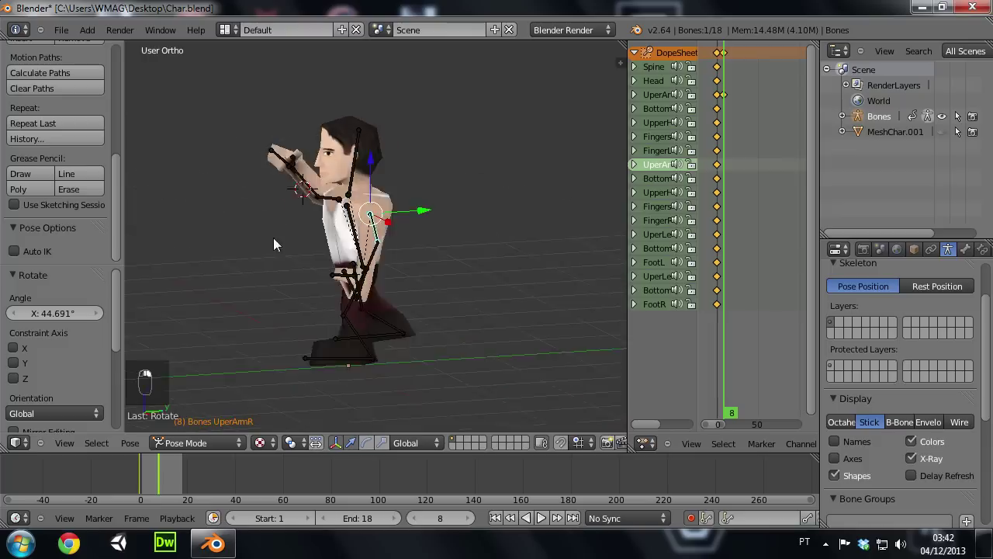
pyautogui.press('r')
pyautogui.moveTo(288, 306); pyautogui.dragTo(391, 299)
pyautogui.press('r')
pyautogui.moveTo(456, 286); pyautogui.dragTo(456, 266)
pyautogui.moveTo(455, 266); pyautogui.dragTo(565, 263)
# Rotate the foot bone for the shifted legs and scrub the timeline to check
pyautogui.moveTo(377, 304); pyautogui.dragTo(361, 370)
pyautogui.press('r')
pyautogui.middleClick(361, 370)
pyautogui.moveTo(375, 369); pyautogui.dragTo(421, 364)
pyautogui.moveTo(460, 360); pyautogui.dragTo(421, 364)
pyautogui.click(437, 366)
pyautogui.moveTo(437, 366); pyautogui.dragTo(694, 255)
pyautogui.moveTo(694, 255); pyautogui.dragTo(728, 253)
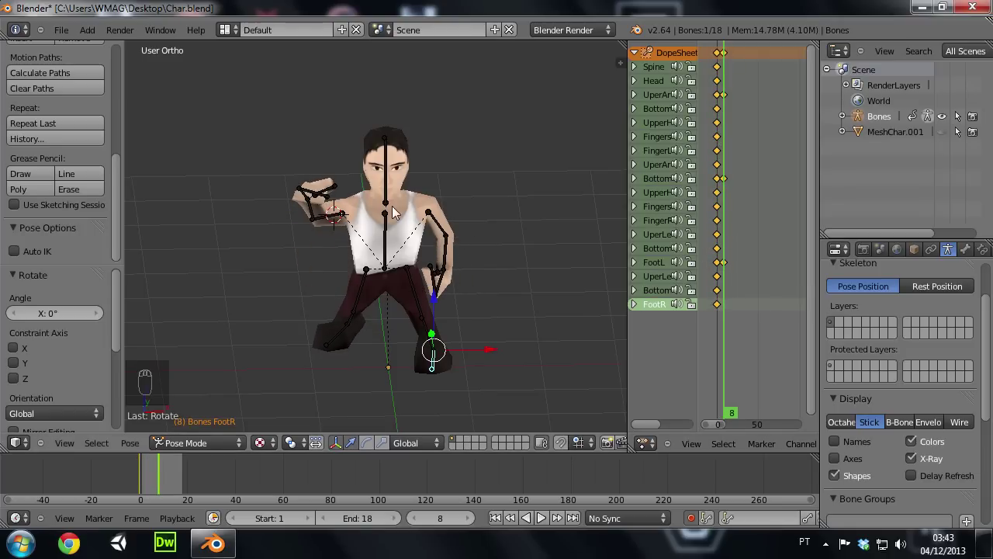
# Re-rotate the head and upper bones for the mid-step pose
pyautogui.click(391, 241)
pyautogui.press('r')
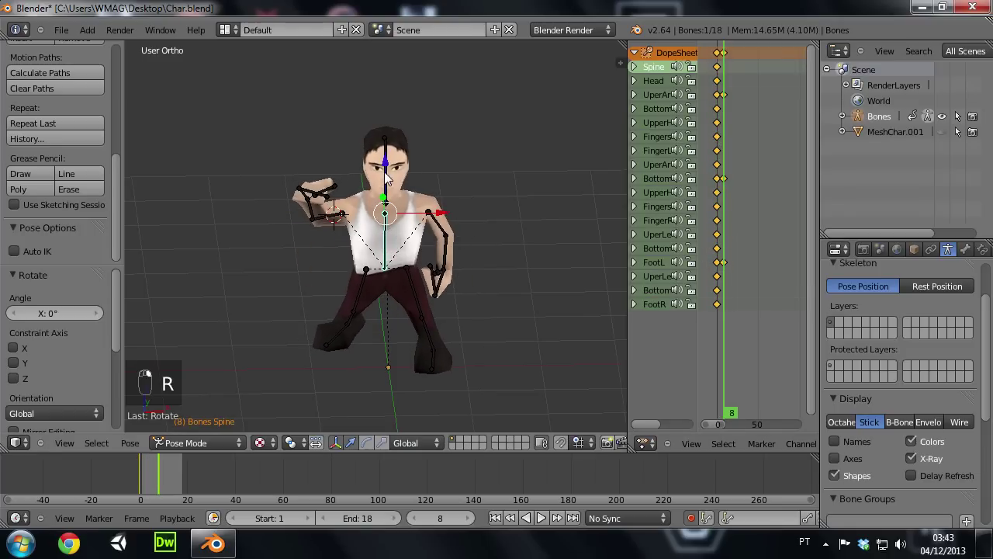
pyautogui.press('r')
pyautogui.press('r')
pyautogui.moveTo(399, 180); pyautogui.dragTo(376, 182)
pyautogui.middleClick(381, 186)
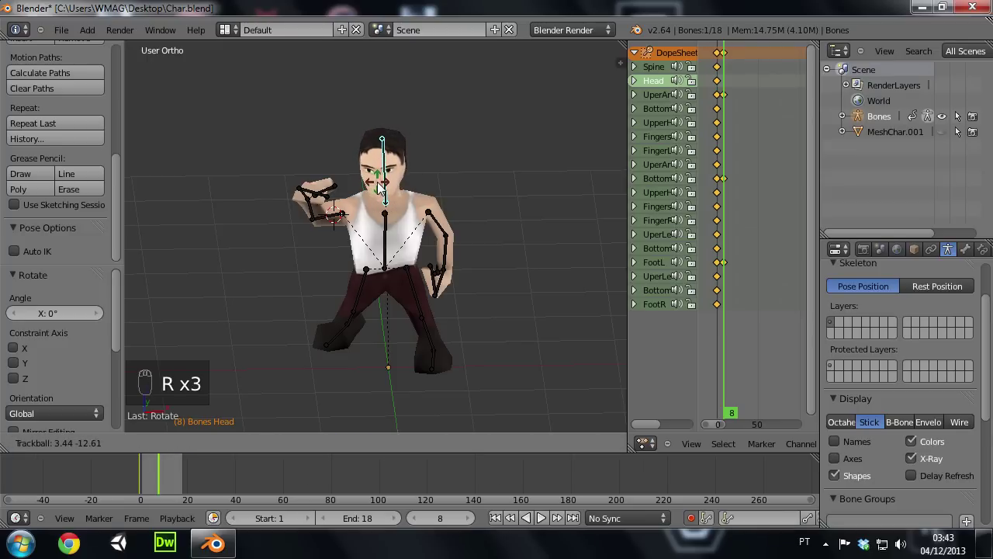
pyautogui.moveTo(383, 186); pyautogui.dragTo(433, 261)
pyautogui.moveTo(434, 261); pyautogui.dragTo(424, 291)
# Move and rotate the leg bone into its frame-8 position and key it
pyautogui.middleClick(423, 291)
pyautogui.click(424, 295)
pyautogui.rightClick(423, 295)
pyautogui.press('g')
pyautogui.moveTo(421, 295); pyautogui.dragTo(368, 303)
pyautogui.press('r')
pyautogui.moveTo(368, 302); pyautogui.dragTo(372, 302)
pyautogui.press('r')
pyautogui.click(371, 302)
pyautogui.rightClick(371, 303)
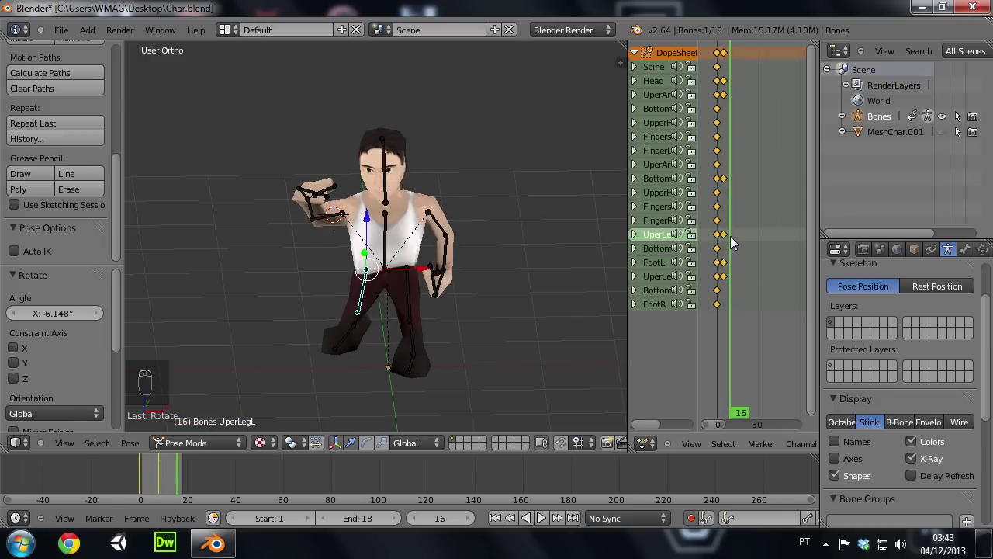
# At frame 18 rotate the upper arm bones to retract the punch
pyautogui.moveTo(426, 183); pyautogui.dragTo(415, 188)
pyautogui.moveTo(414, 187); pyautogui.dragTo(410, 220)
pyautogui.press('r')
pyautogui.press('r')
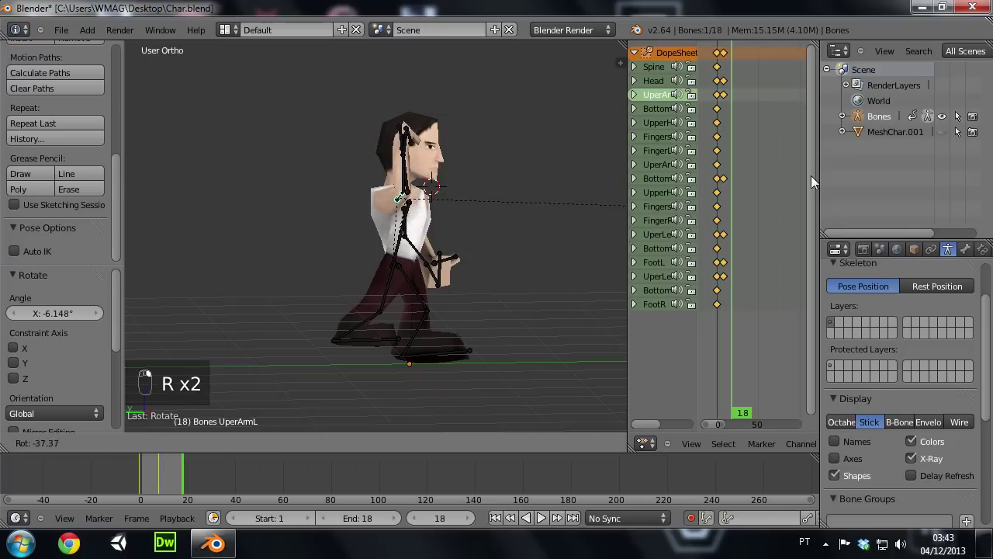
pyautogui.moveTo(384, 244); pyautogui.dragTo(315, 179)
pyautogui.press('r')
pyautogui.middleClick(267, 197)
pyautogui.moveTo(398, 208); pyautogui.dragTo(432, 224)
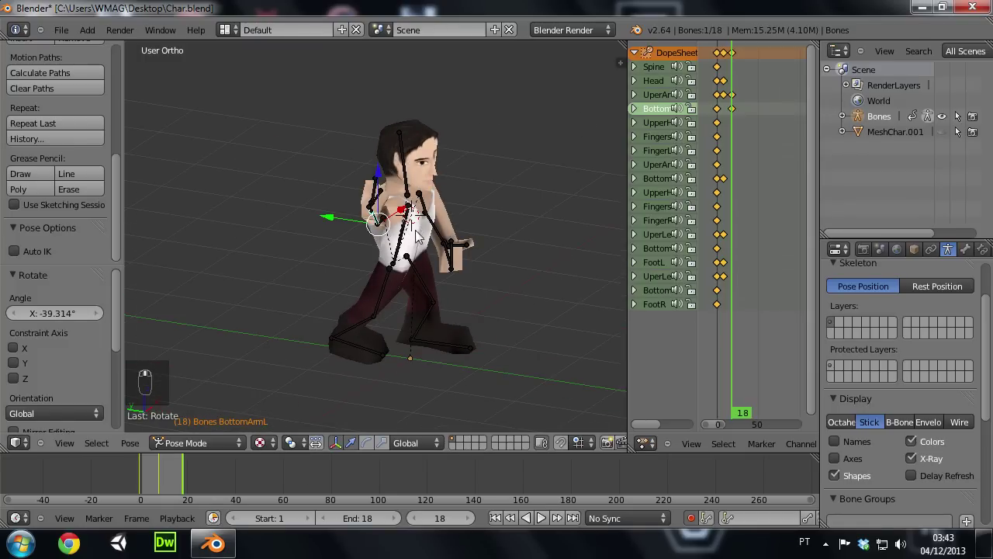
# Rotate and reposition the forearm so the arm rebends, then key it
pyautogui.moveTo(440, 232); pyautogui.dragTo(463, 240)
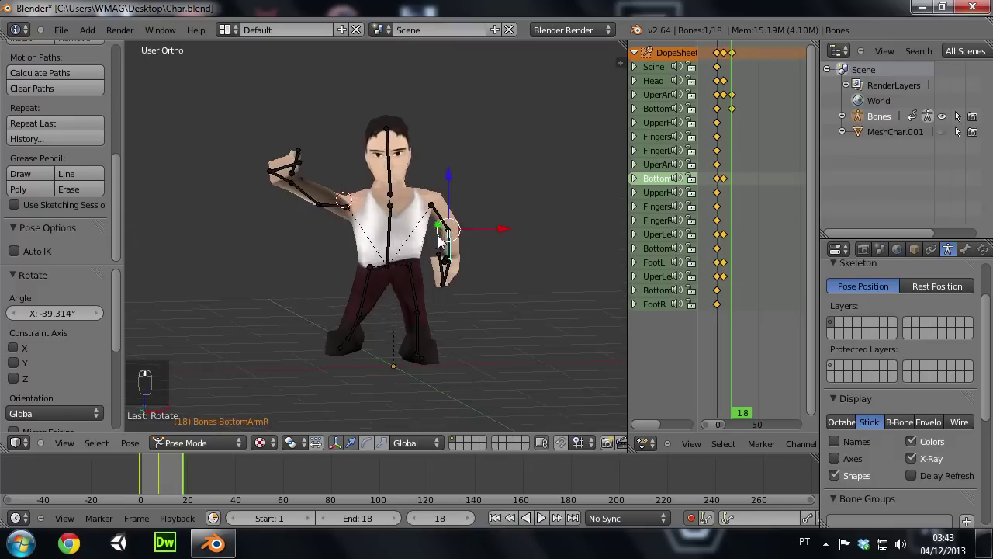
pyautogui.moveTo(446, 221); pyautogui.dragTo(448, 262)
pyautogui.press('r')
pyautogui.moveTo(448, 261); pyautogui.dragTo(470, 271)
pyautogui.moveTo(449, 258); pyautogui.dragTo(471, 273)
pyautogui.press('g')
pyautogui.rightClick(472, 273)
# Rotate the other arm forward and scrub the timeline to review the motion
pyautogui.moveTo(402, 265); pyautogui.dragTo(303, 264)
pyautogui.moveTo(380, 223); pyautogui.dragTo(382, 256)
pyautogui.press('r')
pyautogui.moveTo(382, 256); pyautogui.dragTo(422, 251)
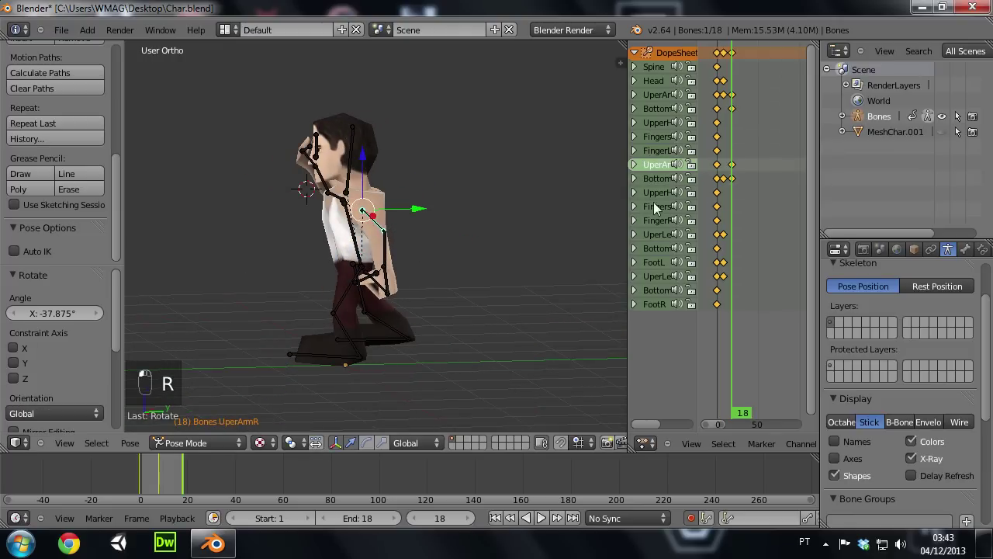
pyautogui.moveTo(418, 172); pyautogui.dragTo(719, 191)
pyautogui.moveTo(720, 191); pyautogui.dragTo(741, 191)
# Select the UperLegL bones at frame 18 and rotate them into the new stance
pyautogui.middleClick(741, 191)
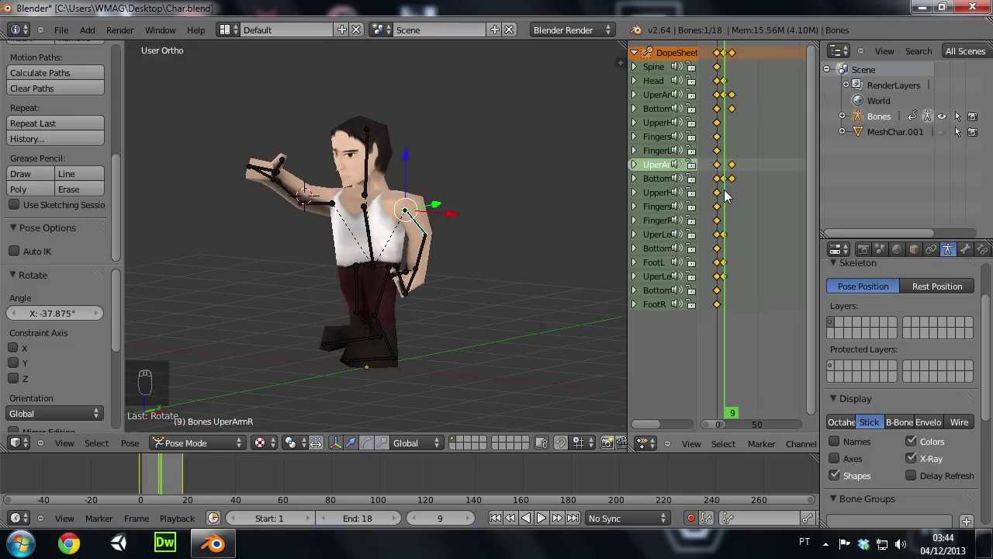
pyautogui.moveTo(334, 223); pyautogui.dragTo(379, 292)
pyautogui.moveTo(378, 292); pyautogui.dragTo(476, 324)
pyautogui.press('r')
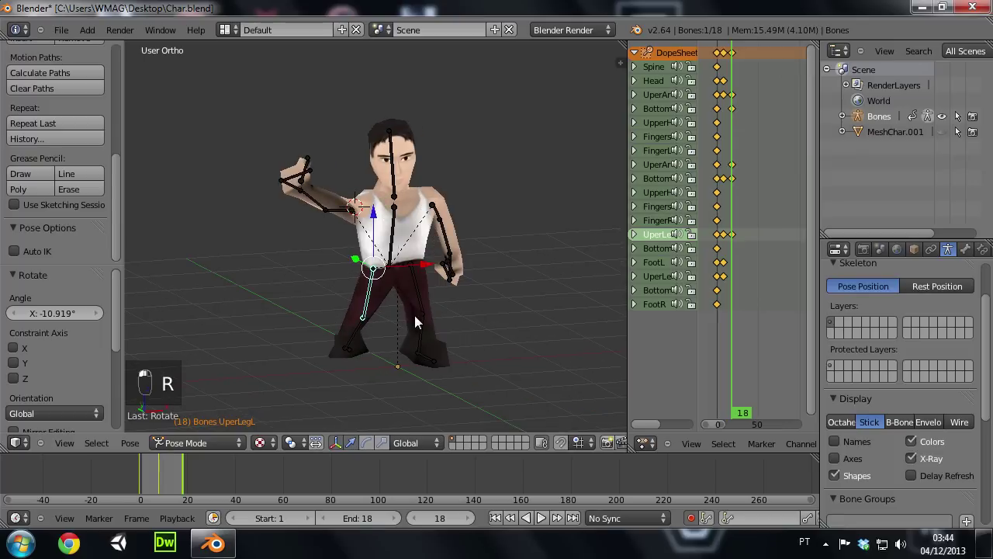
pyautogui.moveTo(428, 308); pyautogui.dragTo(439, 332)
pyautogui.press('r')
# Orbit and rotate the UperLegR bones to match, keying the leg change
pyautogui.middleClick(436, 330)
pyautogui.moveTo(437, 330); pyautogui.dragTo(379, 335)
pyautogui.press('r')
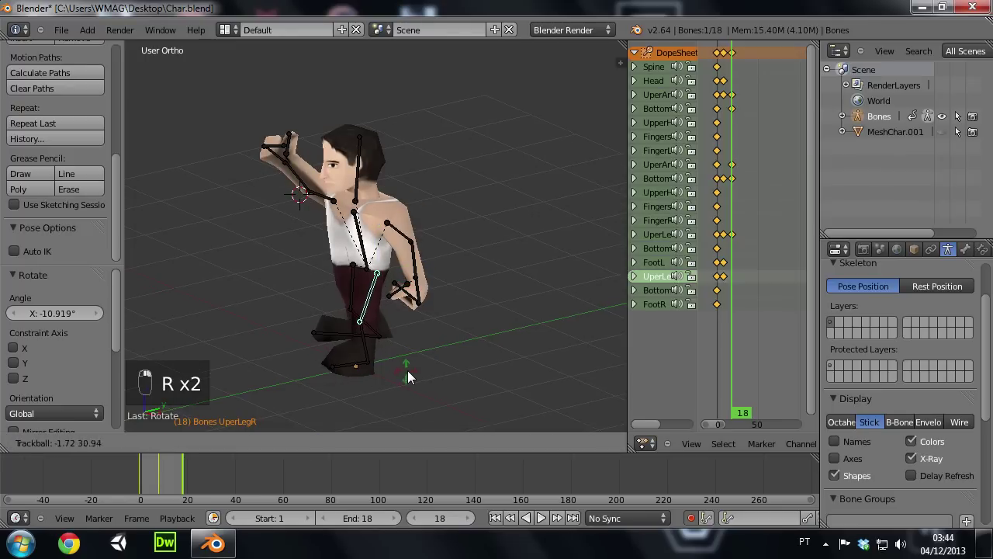
pyautogui.moveTo(403, 393); pyautogui.dragTo(445, 320)
pyautogui.press('r')
pyautogui.moveTo(438, 320); pyautogui.dragTo(436, 318)
# Return to frame 0 and rotate then move a leg bone there
pyautogui.moveTo(391, 229); pyautogui.dragTo(437, 246)
pyautogui.press('r')
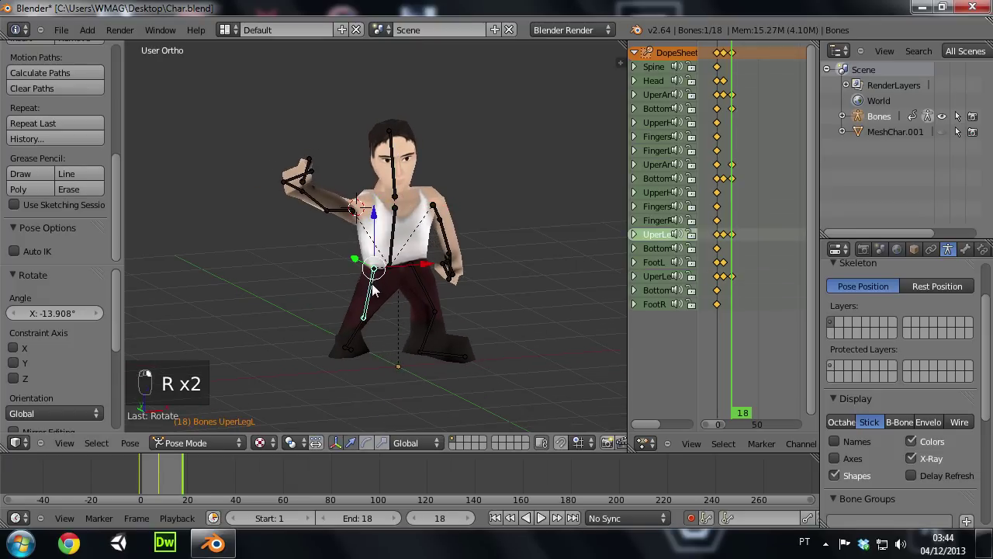
pyautogui.press('g')
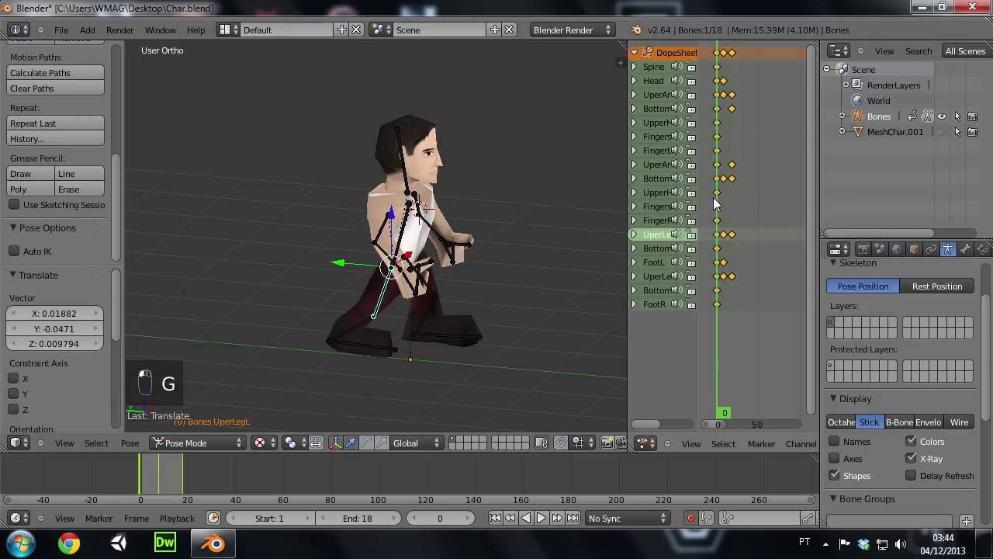
# Move to frame 12 and rotate the Head bone to turn with the punch, keying it
pyautogui.click(732, 203)
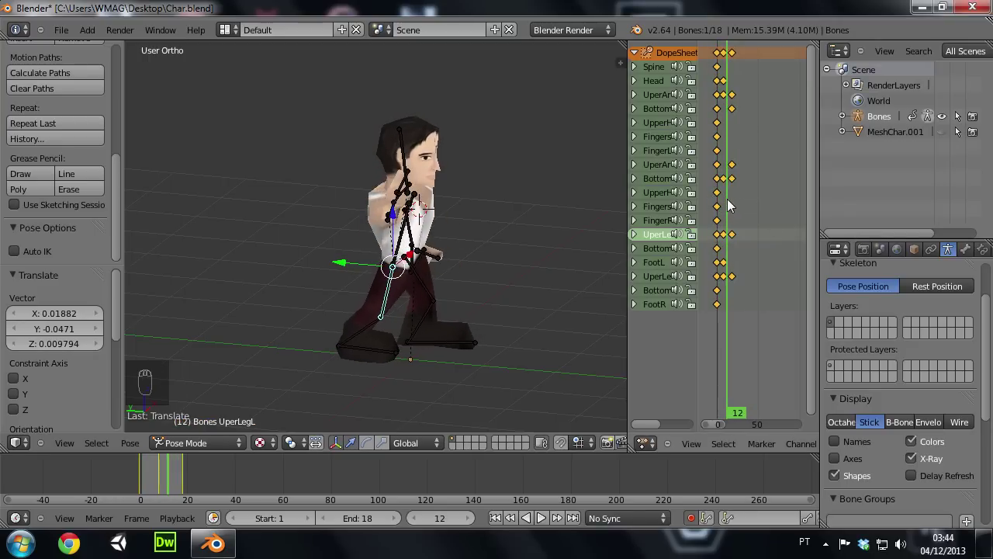
pyautogui.moveTo(461, 191); pyautogui.dragTo(459, 189)
pyautogui.press('r')
pyautogui.moveTo(460, 189); pyautogui.dragTo(733, 232)
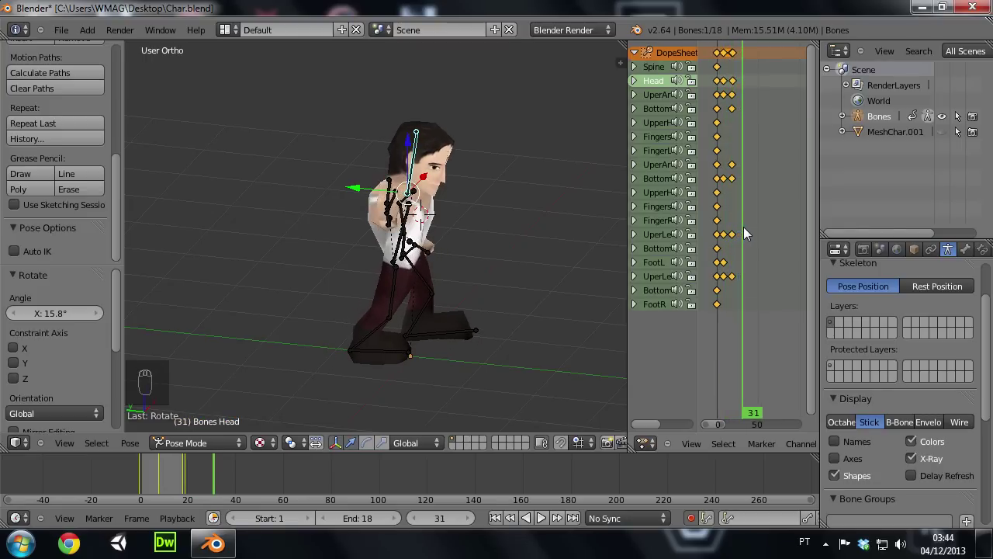
# Scrub to later frames and adjust the head turn again along the action
pyautogui.moveTo(488, 203); pyautogui.dragTo(322, 216)
pyautogui.moveTo(322, 217); pyautogui.dragTo(421, 251)
pyautogui.moveTo(460, 258); pyautogui.dragTo(425, 256)
# Rotate the upper arm and forearm into a punching angle at frame 54
pyautogui.press('r')
pyautogui.moveTo(503, 292); pyautogui.dragTo(410, 270)
pyautogui.press('g')
pyautogui.press('r')
pyautogui.moveTo(520, 284); pyautogui.dragTo(634, 298)
pyautogui.moveTo(726, 296); pyautogui.dragTo(679, 326)
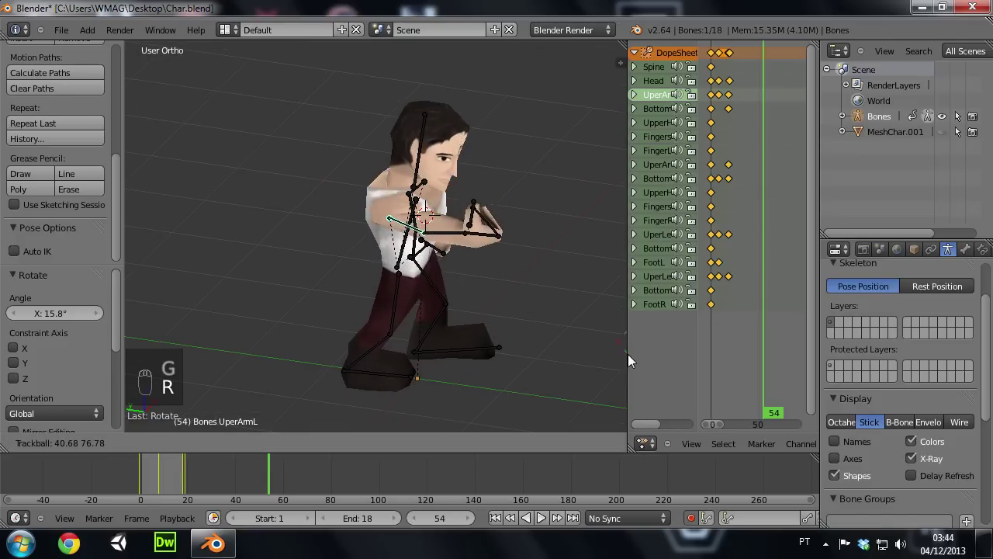
pyautogui.moveTo(639, 348); pyautogui.dragTo(352, 269)
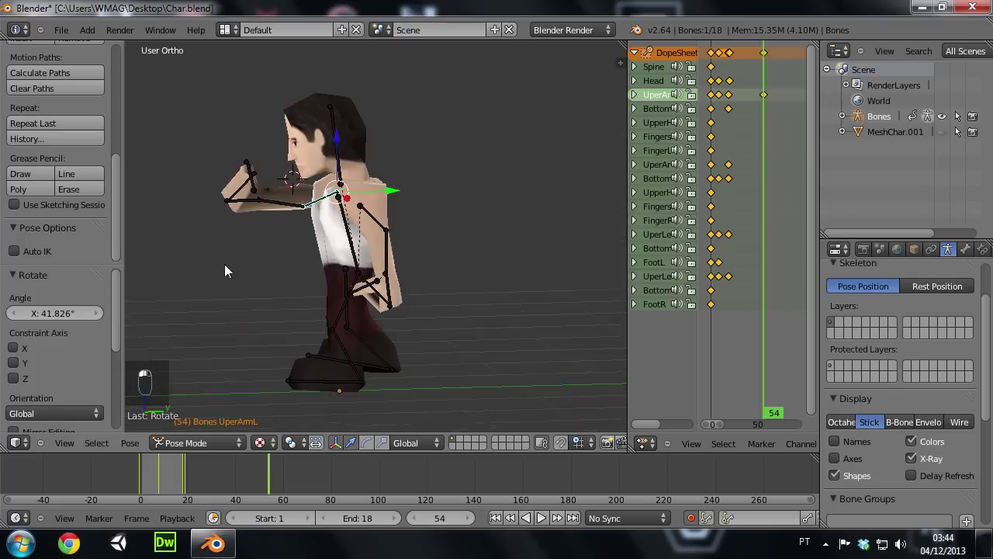
pyautogui.press('g')
pyautogui.click(273, 231)
# Swing the forearm down toward the body and refine the arm angles for the stance
pyautogui.press('r')
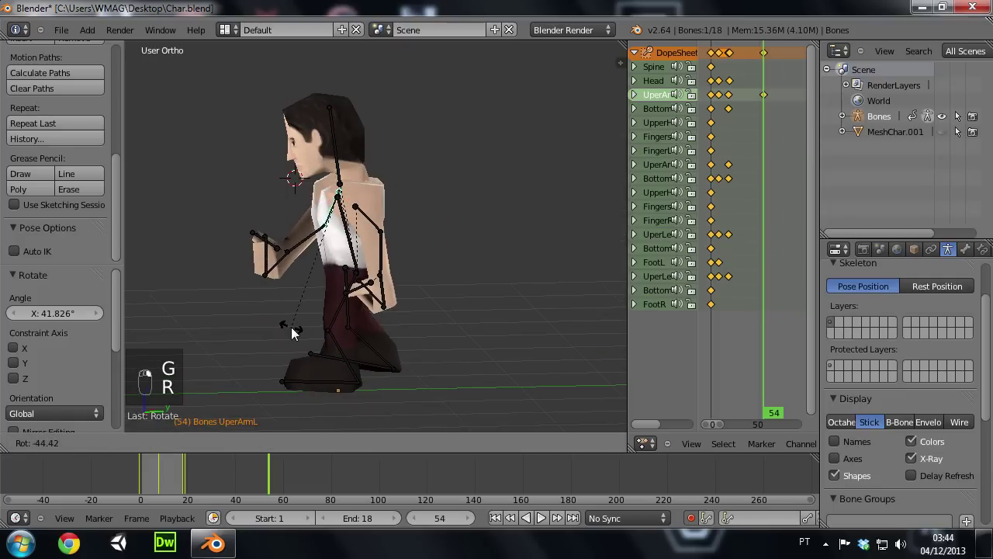
pyautogui.moveTo(288, 321); pyautogui.dragTo(475, 266)
pyautogui.moveTo(337, 238); pyautogui.dragTo(450, 240)
pyautogui.moveTo(288, 261); pyautogui.dragTo(363, 304)
pyautogui.press('r')
pyautogui.moveTo(309, 313); pyautogui.dragTo(277, 295)
pyautogui.moveTo(276, 296); pyautogui.dragTo(535, 270)
pyautogui.press('r')
pyautogui.moveTo(516, 277); pyautogui.dragTo(410, 325)
# Bend the upper leg into the fighting stance with axis-limited rotations
pyautogui.press('r')
pyautogui.middleClick(382, 321)
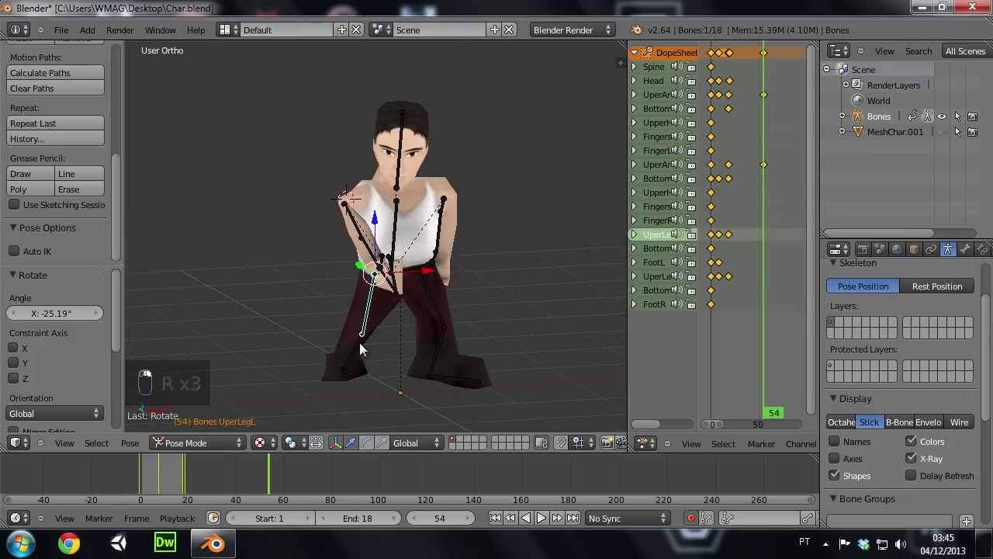
pyautogui.click(445, 307)
pyautogui.moveTo(445, 310); pyautogui.dragTo(411, 241)
pyautogui.press('g')
pyautogui.moveTo(410, 253); pyautogui.dragTo(360, 364)
pyautogui.moveTo(360, 364); pyautogui.dragTo(535, 367)
pyautogui.press('r')
pyautogui.middleClick(437, 378)
pyautogui.moveTo(437, 378); pyautogui.dragTo(402, 378)
# Re-pose the lower leg and foot bones to match the stance
pyautogui.press('r')
pyautogui.middleClick(402, 378)
pyautogui.moveTo(417, 336); pyautogui.dragTo(385, 356)
pyautogui.moveTo(417, 336); pyautogui.dragTo(456, 350)
pyautogui.press('r')
pyautogui.rightClick(436, 378)
pyautogui.moveTo(437, 378); pyautogui.dragTo(455, 351)
pyautogui.press('g')
# Tilt the head into the stance and keyframe the whole pose at frame 54
pyautogui.moveTo(425, 400); pyautogui.dragTo(321, 312)
pyautogui.press('g')
pyautogui.moveTo(293, 327); pyautogui.dragTo(742, 191)
pyautogui.moveTo(423, 217); pyautogui.dragTo(381, 133)
pyautogui.moveTo(381, 134); pyautogui.dragTo(533, 121)
pyautogui.press('r')
pyautogui.middleClick(533, 120)
pyautogui.moveTo(534, 120); pyautogui.dragTo(461, 163)
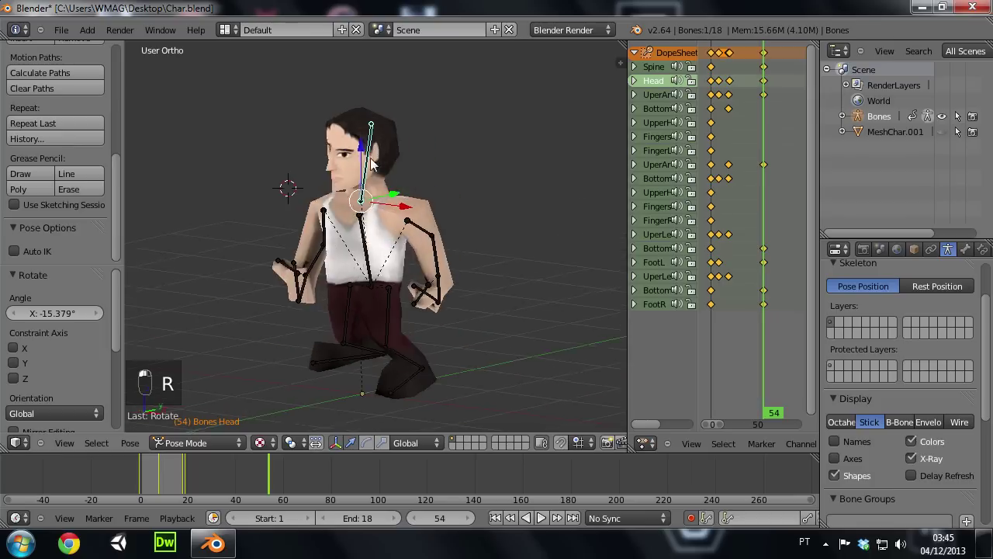
# Scrub back and forth through the action to review the punch before copying
pyautogui.moveTo(761, 153); pyautogui.dragTo(741, 156)
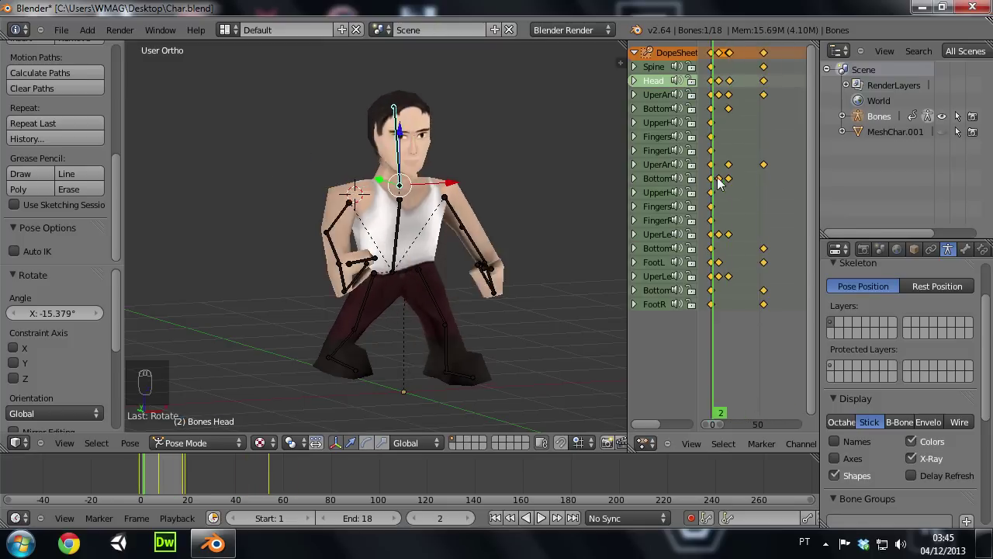
pyautogui.moveTo(789, 184); pyautogui.dragTo(768, 187)
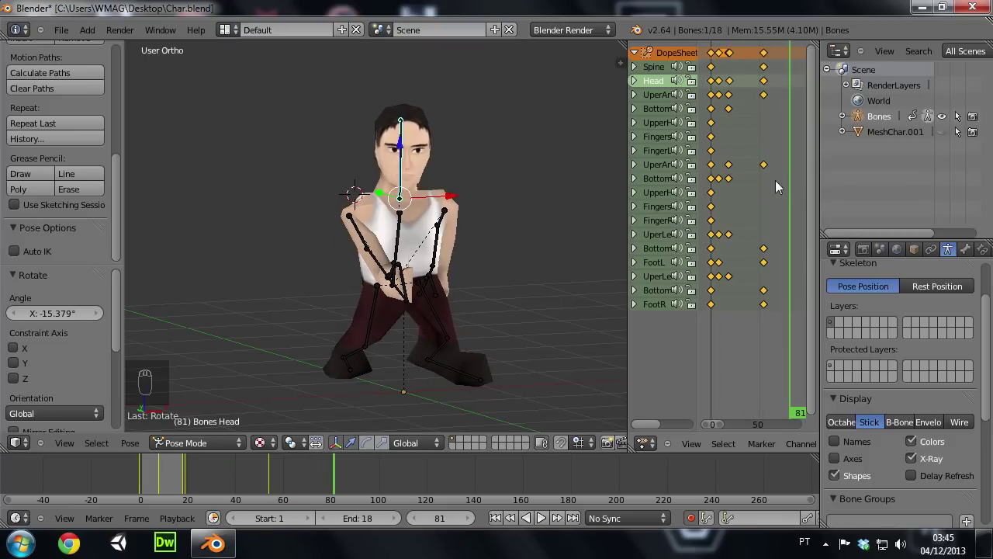
pyautogui.moveTo(554, 149); pyautogui.dragTo(781, 178)
pyautogui.moveTo(781, 178); pyautogui.dragTo(739, 178)
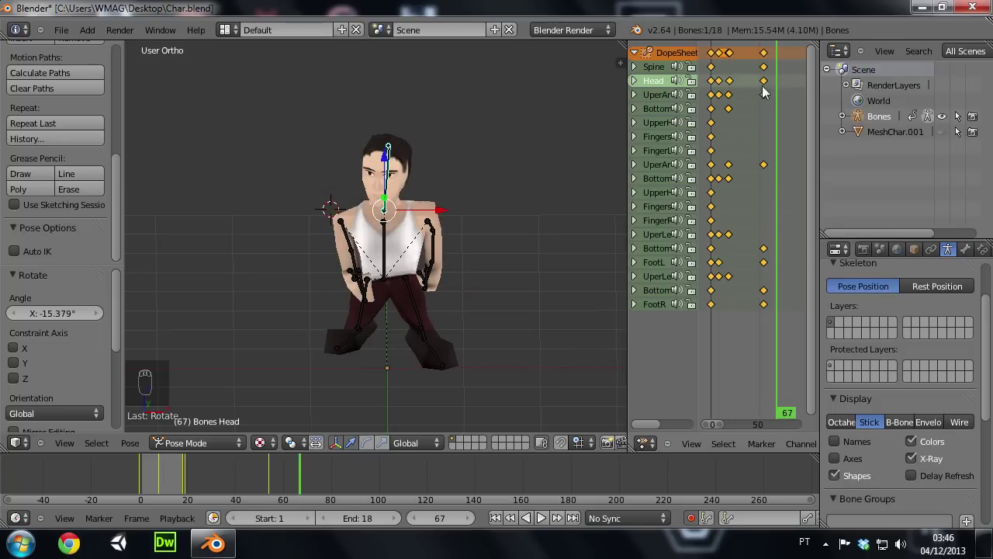
# Copy the opening-pose keyframes and paste them later so the fight returns to its start pose
pyautogui.moveTo(717, 50); pyautogui.dragTo(782, 68)
pyautogui.press('ctrl+c')
pyautogui.rightClick(781, 68)
pyautogui.press('ctrl+v')
pyautogui.moveTo(779, 54); pyautogui.dragTo(727, 53)
pyautogui.moveTo(743, 59); pyautogui.dragTo(299, 224)
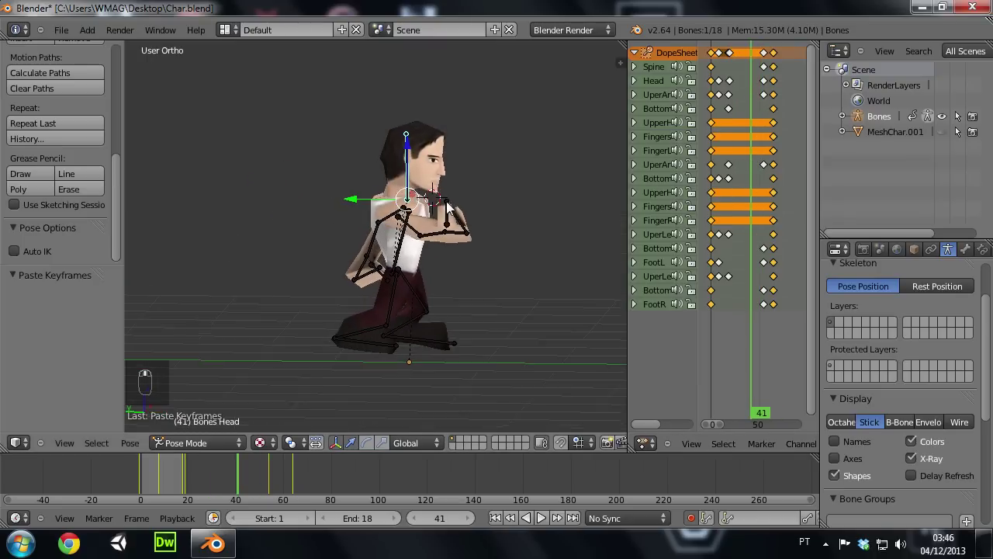
# Grab the pasted keyframes in the Dope Sheet and slide them toward the start
pyautogui.moveTo(748, 138); pyautogui.dragTo(774, 140)
pyautogui.moveTo(774, 139); pyautogui.dragTo(771, 54)
pyautogui.moveTo(772, 54); pyautogui.dragTo(778, 66)
pyautogui.press('g')
pyautogui.middleClick(796, 72)
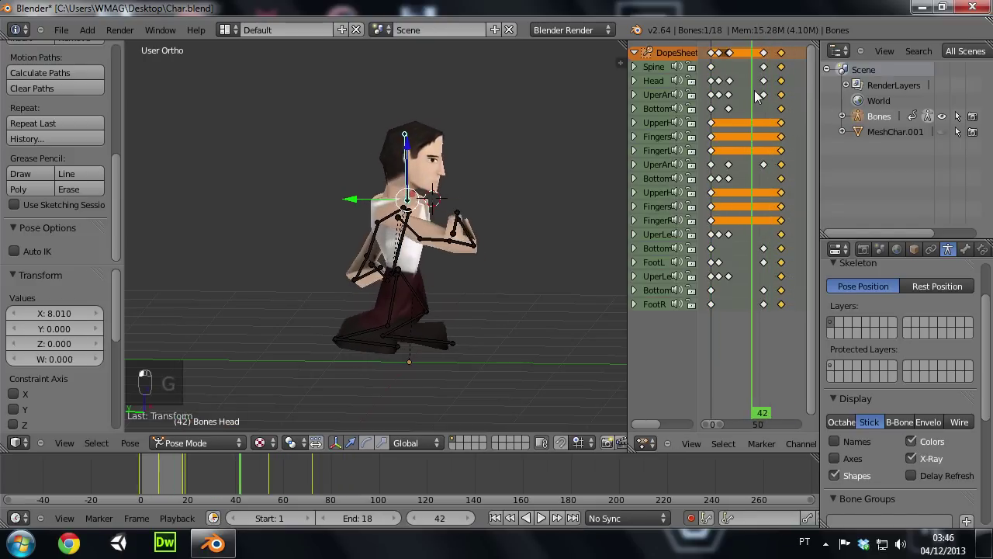
pyautogui.click(782, 97)
pyautogui.middleClick(797, 98)
# Select the later keyframes and shift them 24 frames earlier
pyautogui.click(751, 54)
pyautogui.press('a')
pyautogui.press('b')
pyautogui.press('g')
pyautogui.press('g')
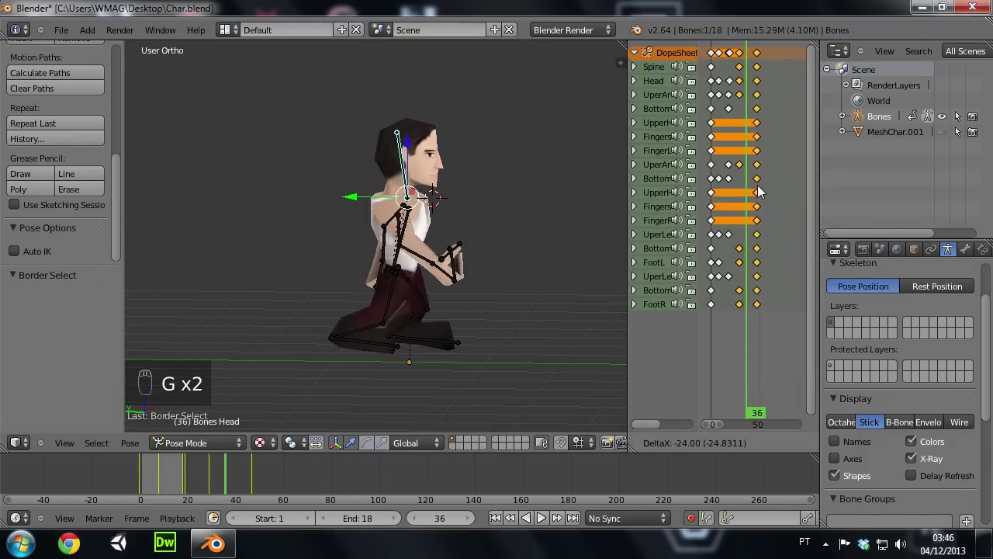
pyautogui.moveTo(764, 190); pyautogui.dragTo(706, 141)
pyautogui.press('alt+a')
pyautogui.press('alt+a')
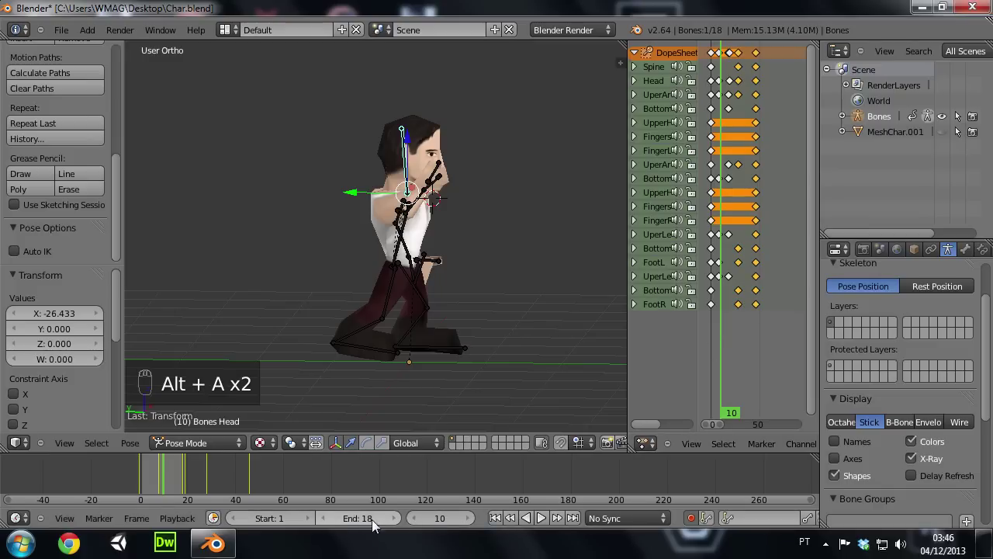
# Set the Timeline End to frame 47 and start playback
pyautogui.moveTo(725, 286); pyautogui.dragTo(759, 286)
pyautogui.moveTo(759, 286); pyautogui.dragTo(373, 526)
pyautogui.click(374, 526)
pyautogui.middleClick(372, 523)
pyautogui.moveTo(756, 179); pyautogui.dragTo(386, 192)
pyautogui.press('alt+s')
# Play the fight action with Alt+A, watch it from the side, and stop it
pyautogui.press('alt+a')
pyautogui.moveTo(535, 181); pyautogui.dragTo(775, 453)
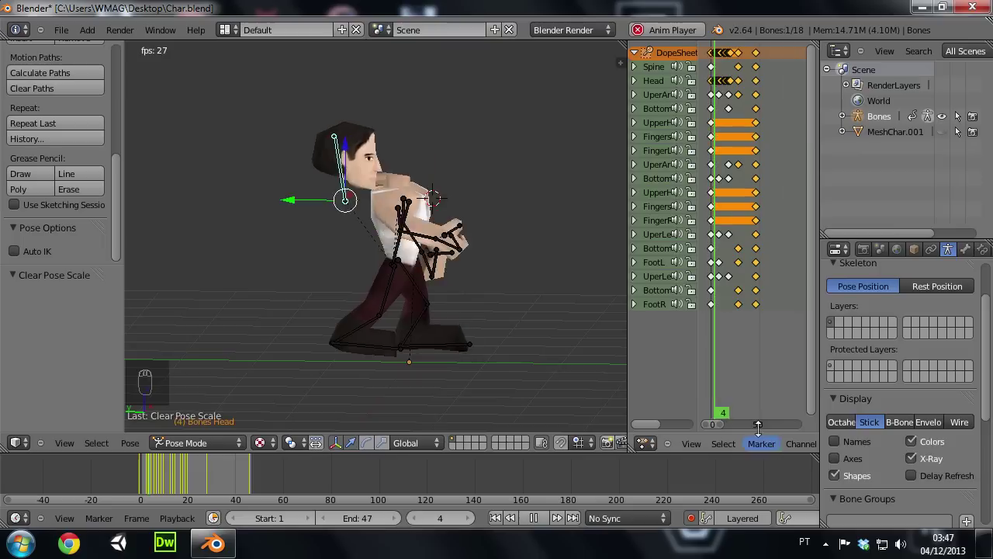
pyautogui.press('Escape')
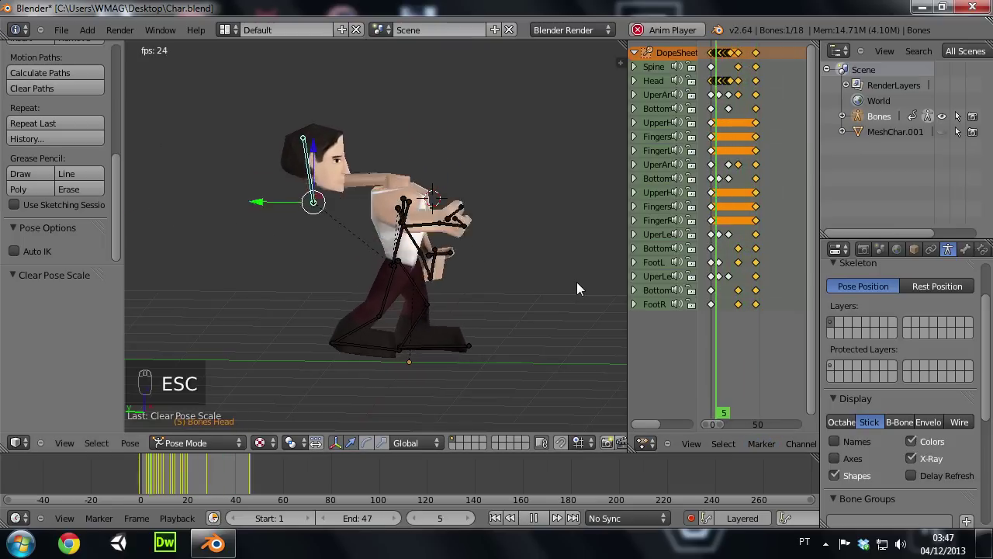
pyautogui.press('alt+a')
pyautogui.press('ctrl+z')
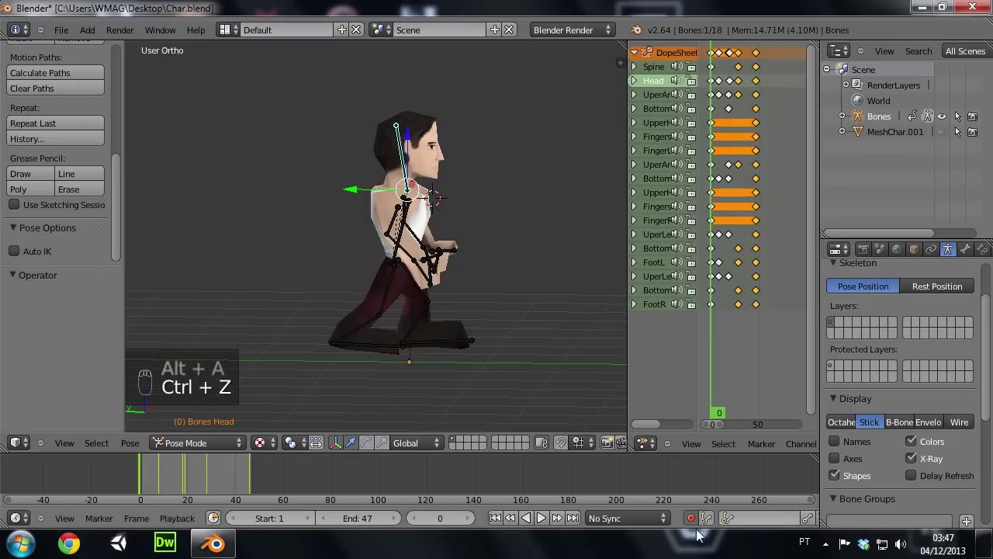
# Face the character, play the action again while orbiting, then stop playback
pyautogui.moveTo(699, 523); pyautogui.dragTo(538, 229)
pyautogui.press('alt+a')
pyautogui.moveTo(564, 219); pyautogui.dragTo(418, 229)
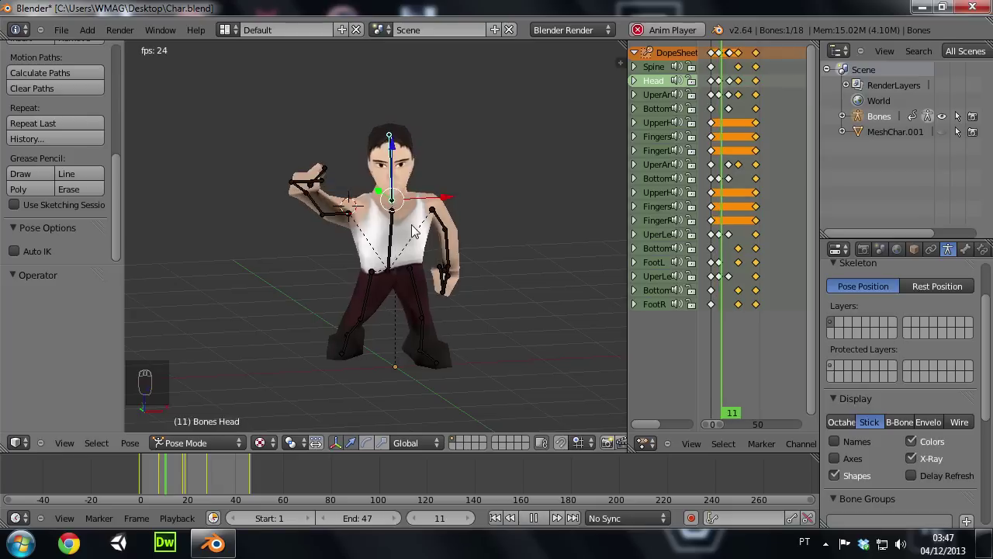
pyautogui.press('alt+a')
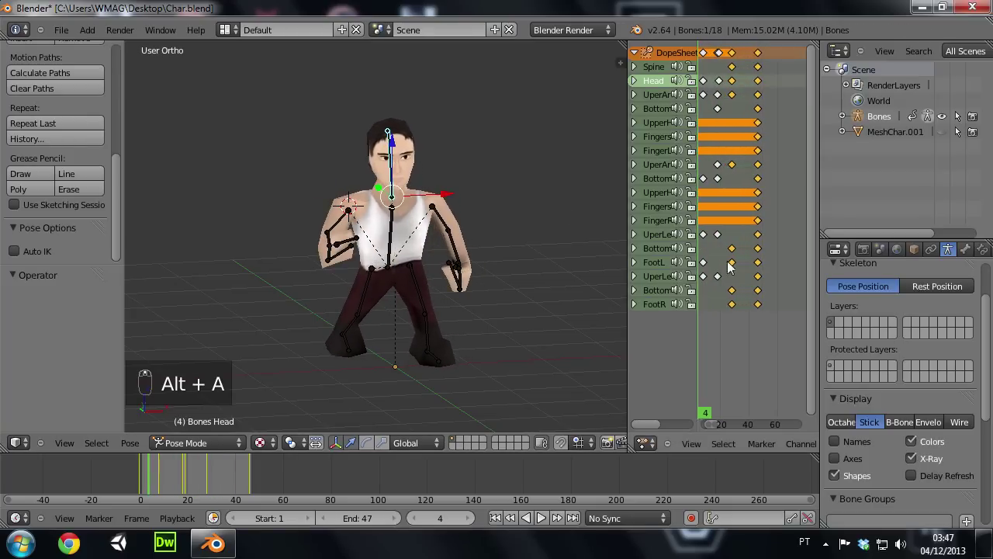
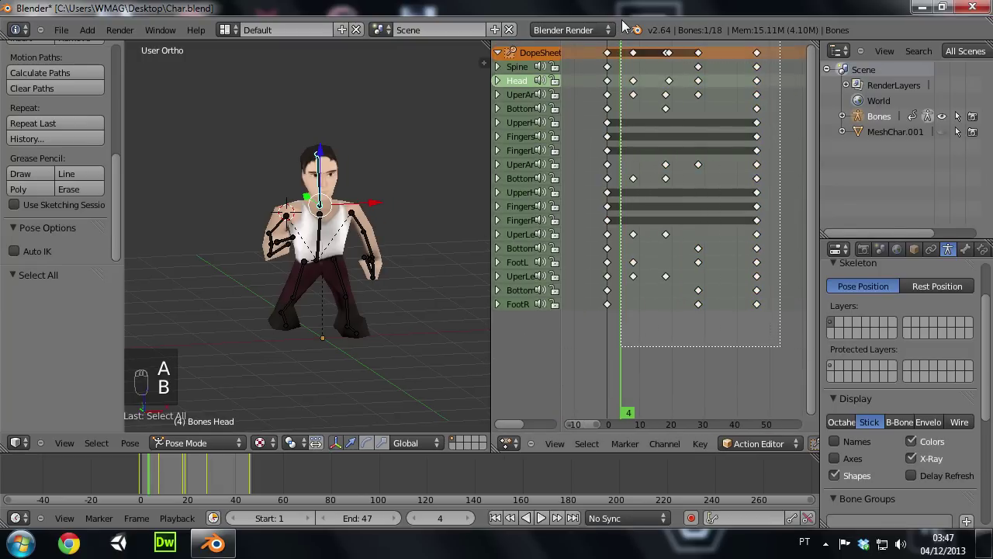
# Select every keyframe and scale them in time to squeeze the action shorter
pyautogui.press('g')
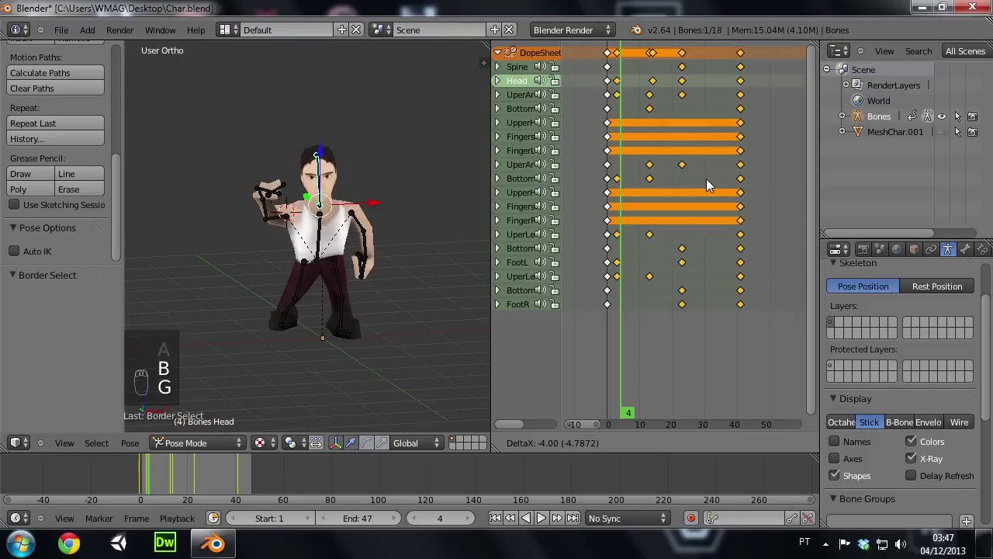
pyautogui.press('a')
pyautogui.press('b')
pyautogui.moveTo(667, 58); pyautogui.dragTo(760, 154)
pyautogui.press('g')
pyautogui.press('a')
# Scale the keyframes again so the whole action spans frames 0 to 18
pyautogui.press('b')
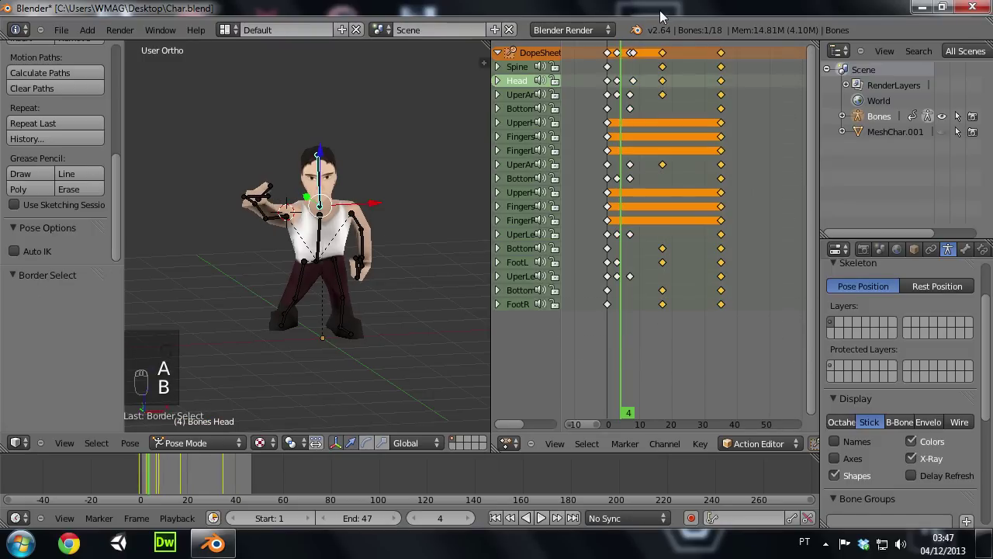
pyautogui.press('g')
pyautogui.press('a')
pyautogui.press('b')
pyautogui.press('g')
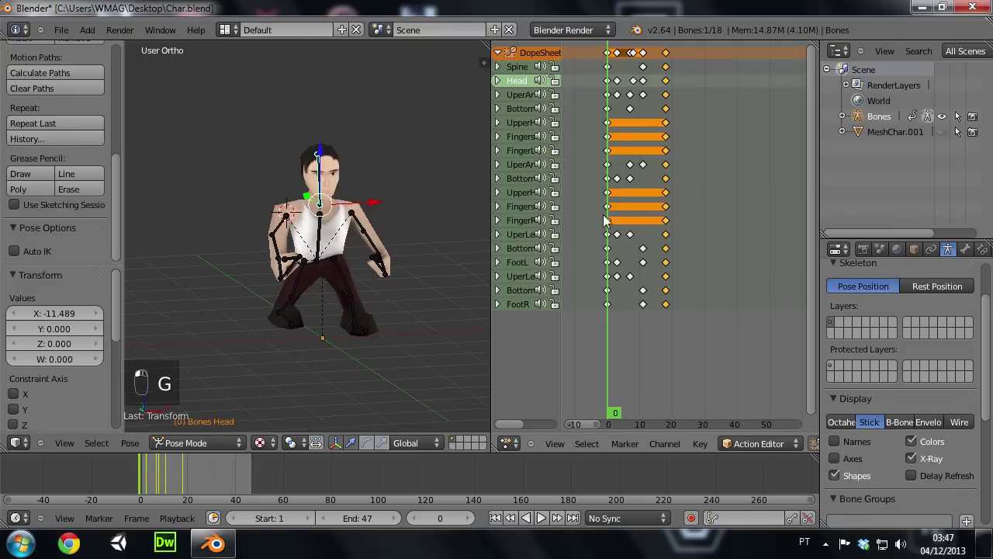
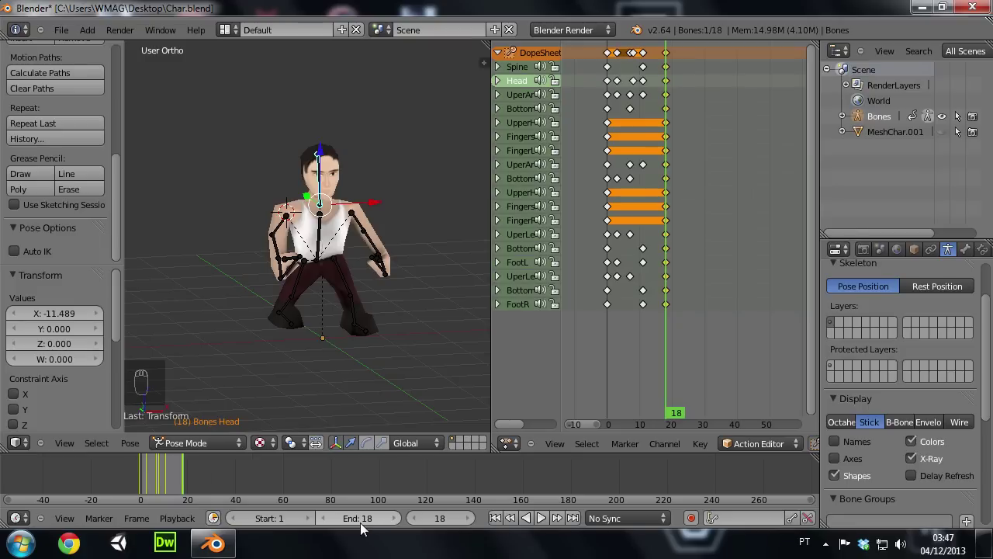
# Play the 18-frame fight loop, orbit around the character, then stop at frame 0
pyautogui.press('alt+a')
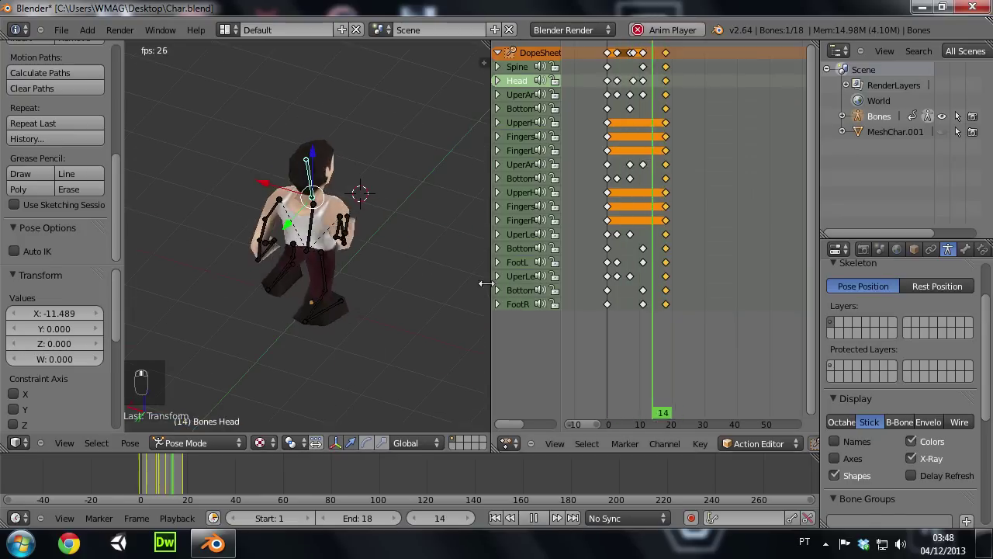
pyautogui.moveTo(242, 256); pyautogui.dragTo(189, 243)
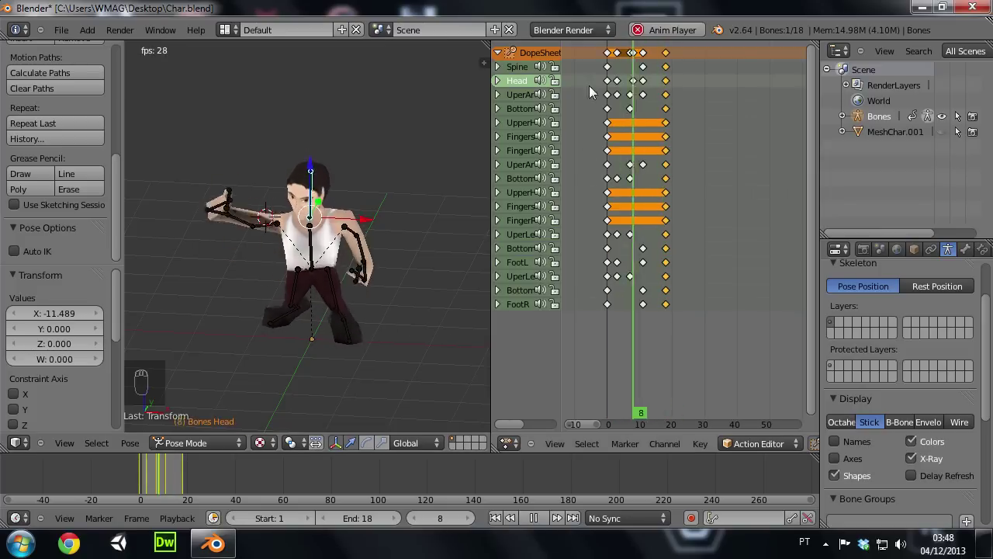
pyautogui.press('alt+a')
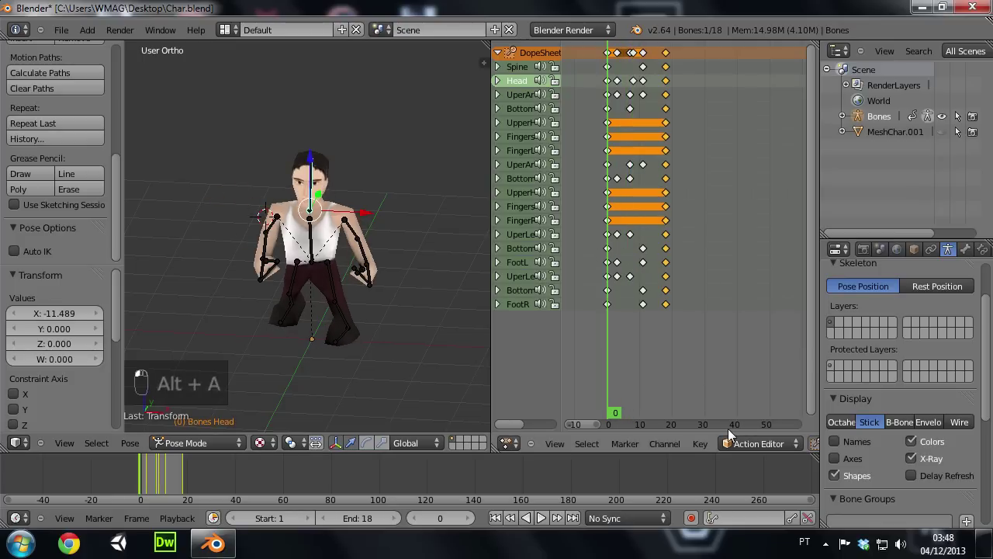
# Select all of the character's bones in the viewport
pyautogui.moveTo(742, 446); pyautogui.dragTo(310, 245)
pyautogui.rightClick(311, 245)
pyautogui.press('a')
pyautogui.press('a')
pyautogui.moveTo(657, 442); pyautogui.dragTo(702, 451)
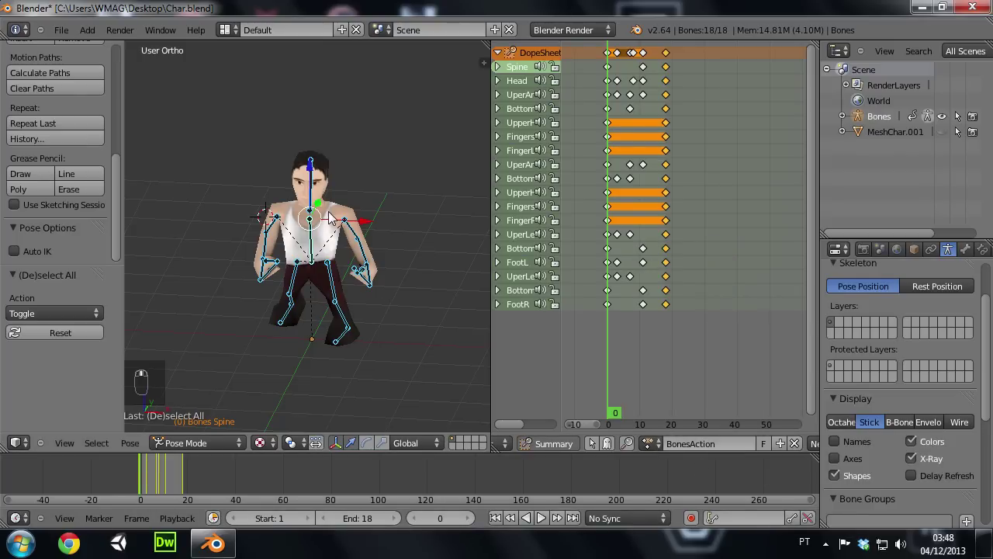
# Open the action browse list showing attack1MeleeAnimation, BonesAction and the other named actions
pyautogui.moveTo(335, 216); pyautogui.dragTo(396, 214)
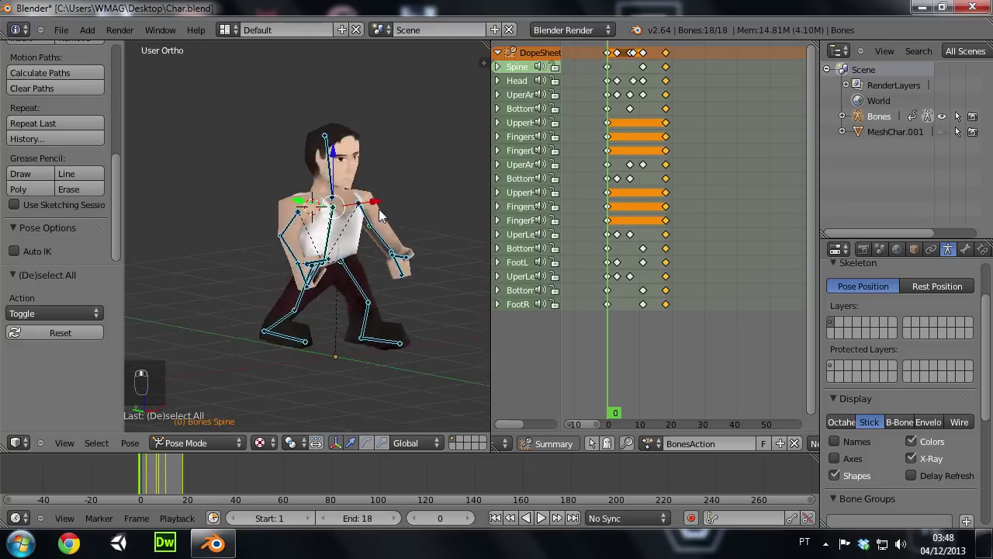
pyautogui.moveTo(332, 214); pyautogui.dragTo(658, 449)
pyautogui.moveTo(658, 449); pyautogui.dragTo(707, 278)
pyautogui.click(707, 277)
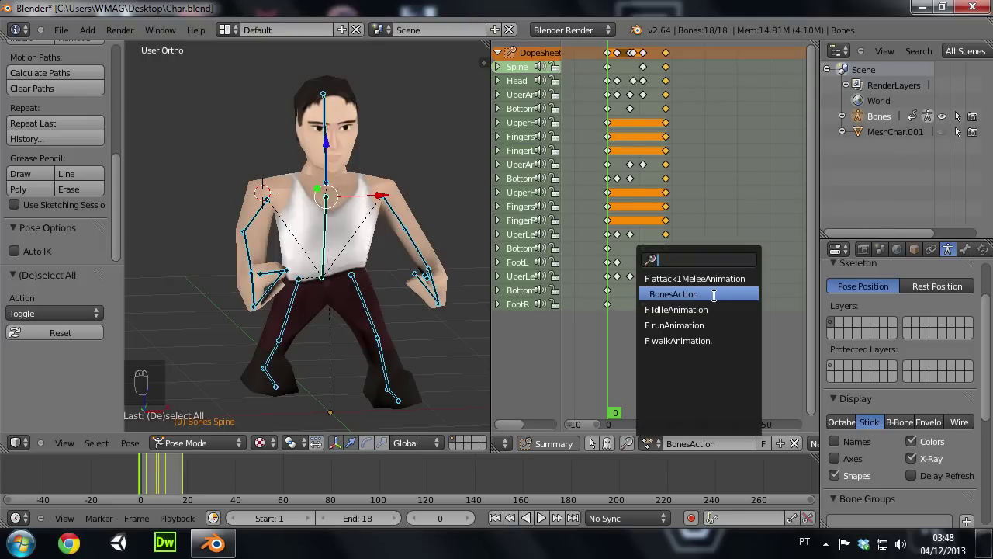